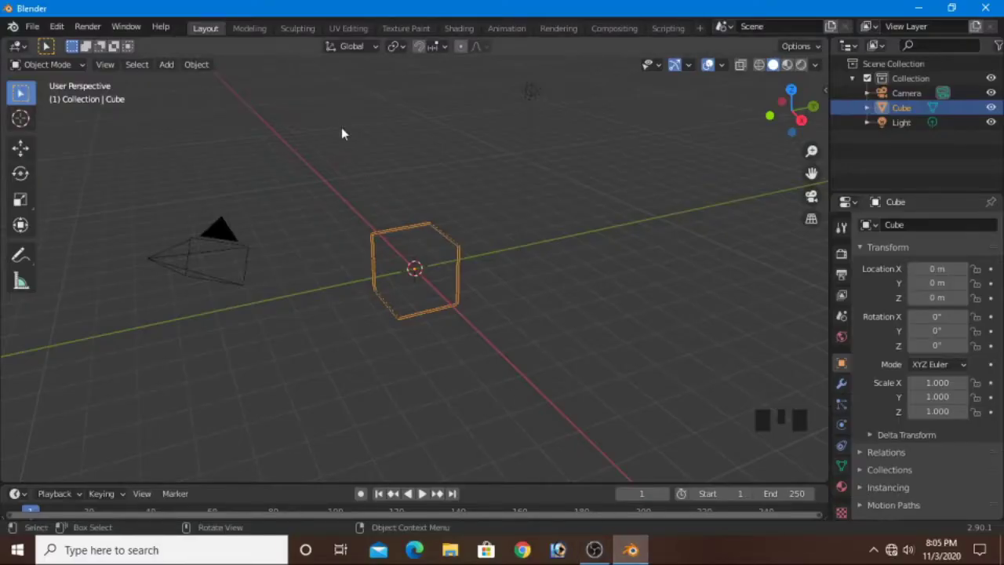
Step: Delete the default cube and light and add a filled circle mesh at the scene centre
{"action": "left_click_drag", "start_coordinate": [354, 128], "coordinate": [465, 239]}
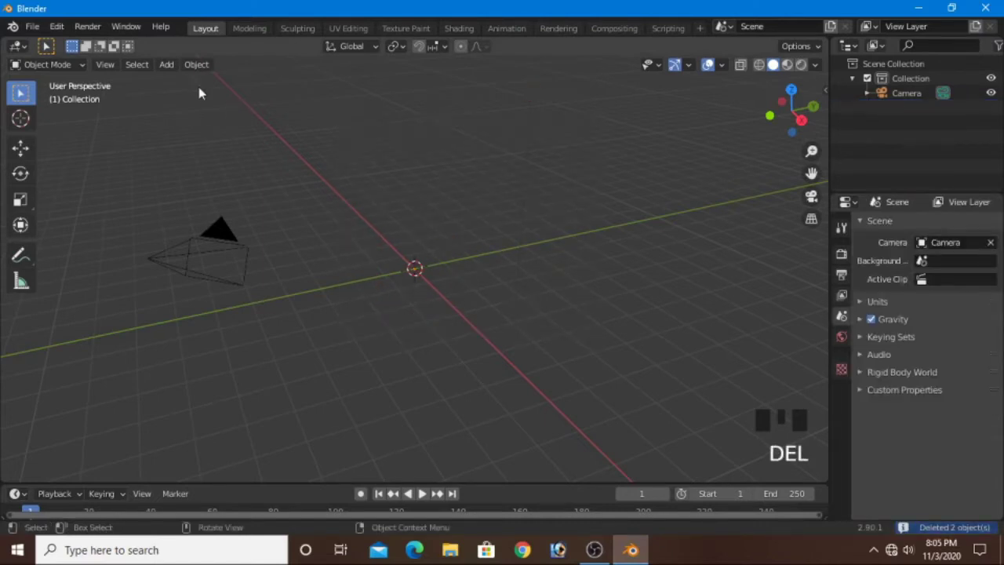
{"action": "left_click", "coordinate": [46, 46]}
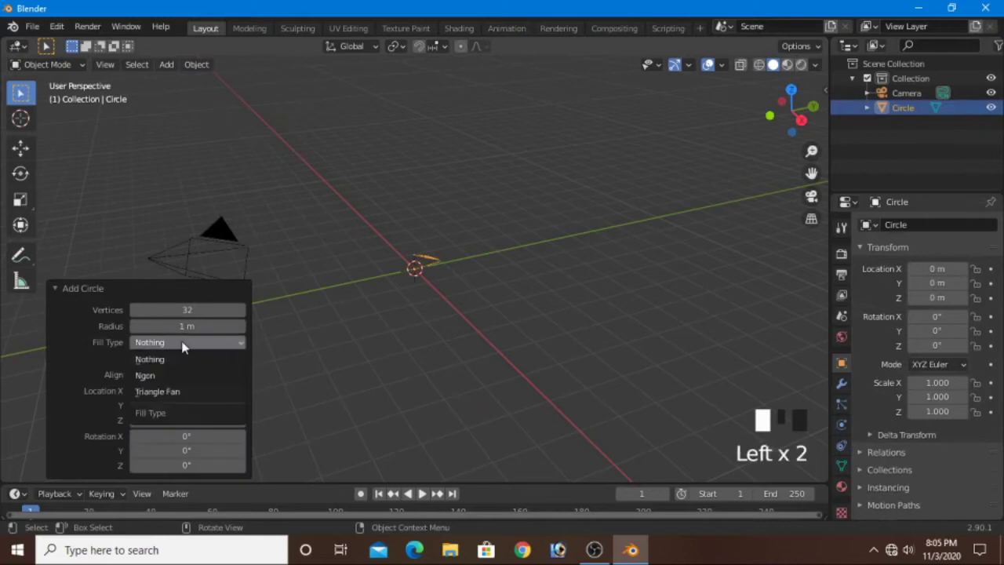
{"action": "key", "text": "Tab"}
Step: Rotate the circle 90° on X and give it a new particle system
{"action": "left_click", "coordinate": [47, 46]}
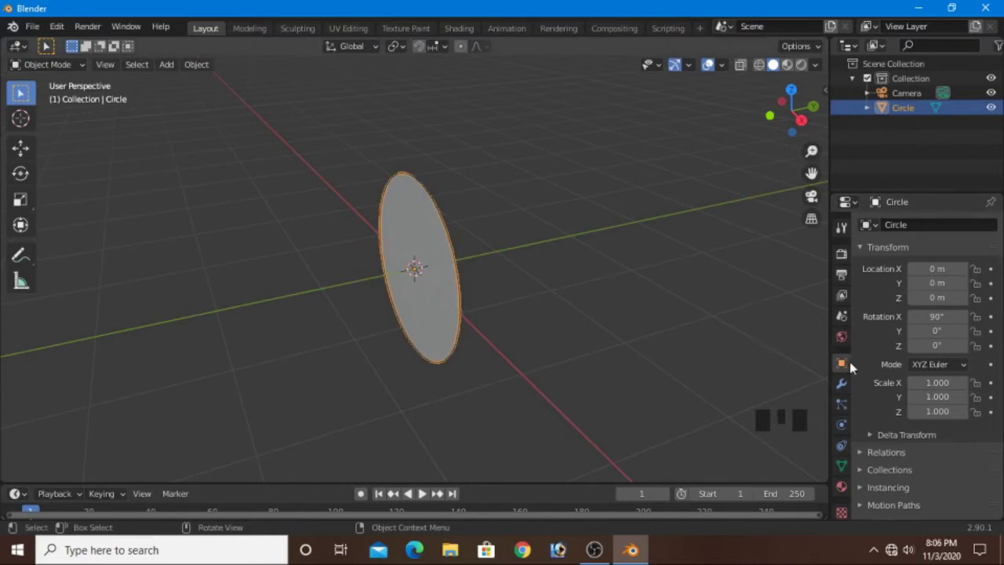
{"action": "scroll", "scroll_direction": "down", "scroll_amount": 3}
{"action": "left_click", "coordinate": [46, 46]}
{"action": "left_click", "coordinate": [46, 46]}
{"action": "scroll", "scroll_direction": "down", "scroll_amount": 3}
{"action": "left_click", "coordinate": [47, 46]}
Step: Set the particle lifetime to 100 frames and play the emission from frame 1
{"action": "scroll", "scroll_direction": "down", "scroll_amount": 3}
{"action": "left_click_drag", "start_coordinate": [21, 94], "coordinate": [47, 47]}
{"action": "scroll", "scroll_direction": "down", "scroll_amount": 3}
{"action": "left_click", "coordinate": [46, 46]}
{"action": "scroll", "scroll_direction": "down", "scroll_amount": 3}
{"action": "left_click_drag", "start_coordinate": [47, 46], "coordinate": [47, 47]}
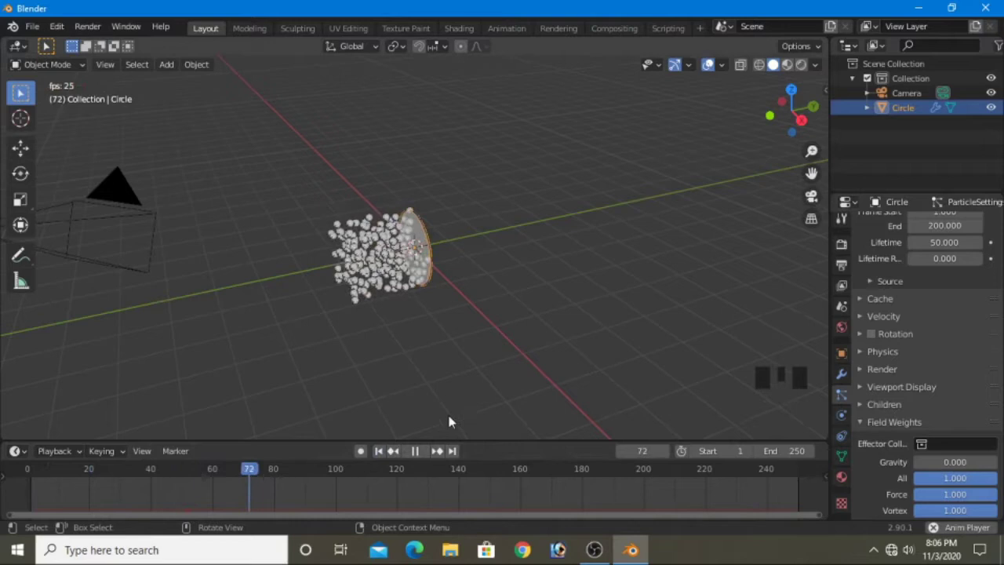
{"action": "left_click_drag", "start_coordinate": [46, 46], "coordinate": [21, 94]}
{"action": "key", "text": "KP_0"}
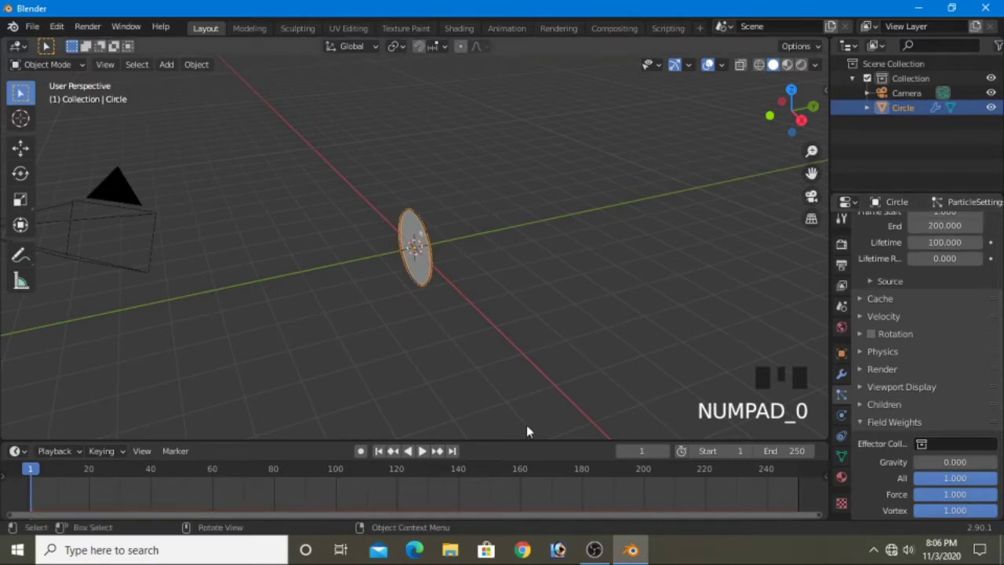
{"action": "left_click", "coordinate": [47, 47]}
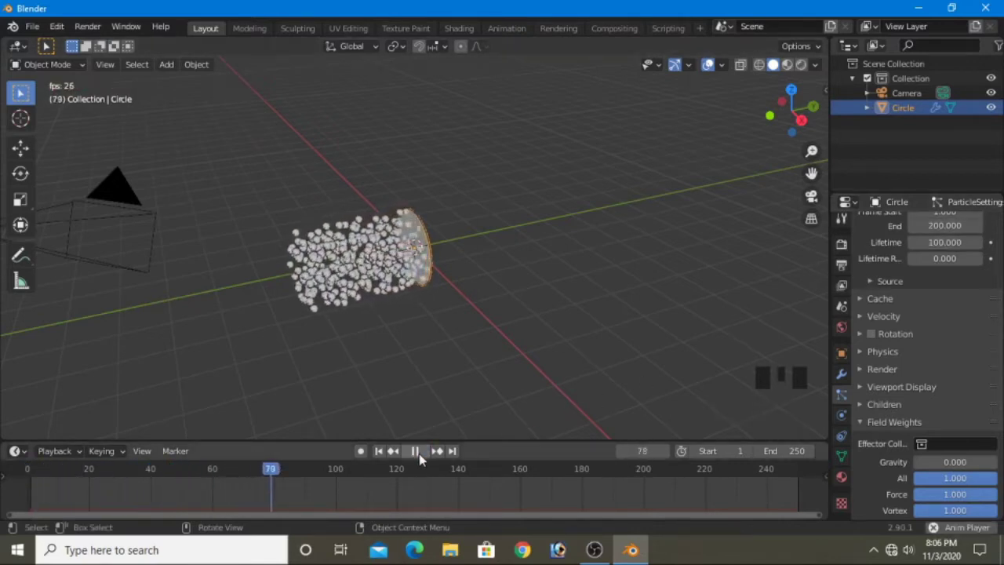
Step: Set the camera's Location X and Z to 0 and Rotation X to 90° so it faces the disc
{"action": "left_click_drag", "start_coordinate": [21, 93], "coordinate": [47, 47]}
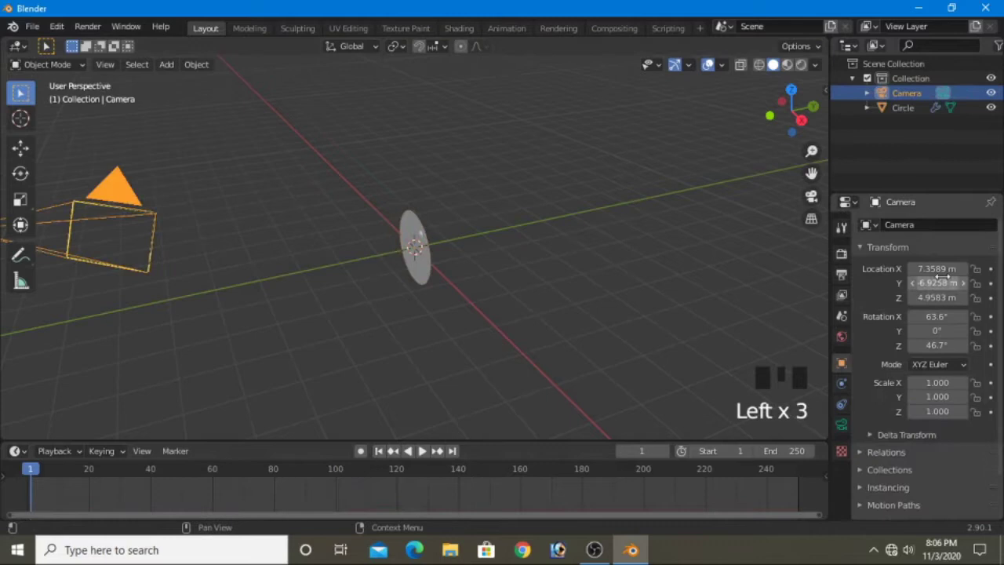
{"action": "left_click", "coordinate": [20, 94]}
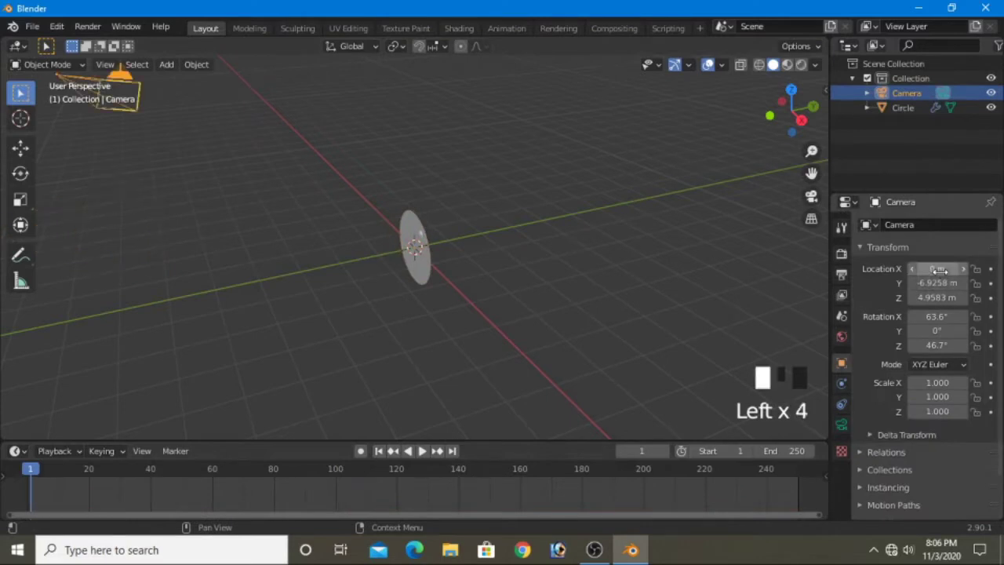
{"action": "left_click_drag", "start_coordinate": [21, 93], "coordinate": [46, 47]}
{"action": "left_click", "coordinate": [46, 47]}
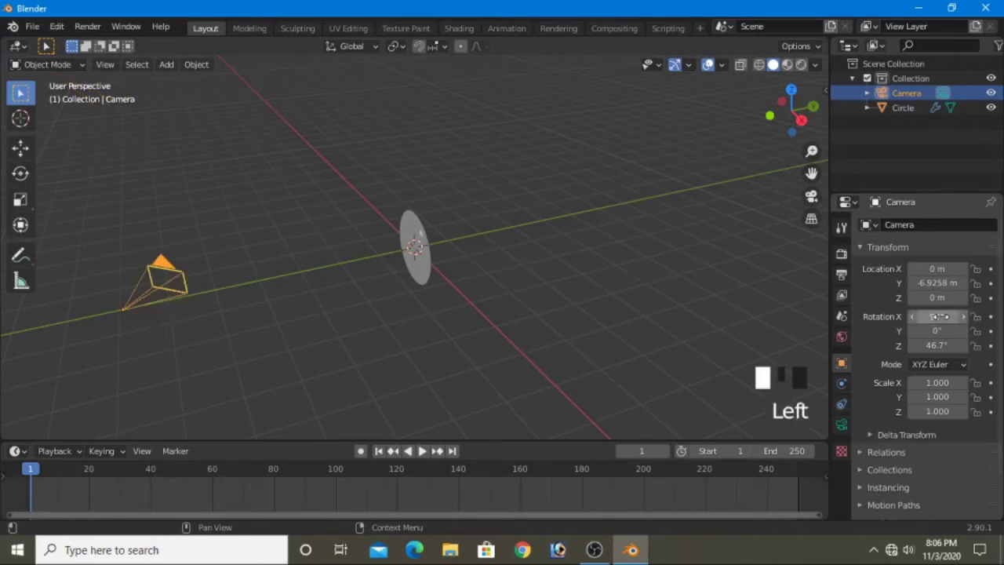
{"action": "left_click_drag", "start_coordinate": [21, 93], "coordinate": [46, 47]}
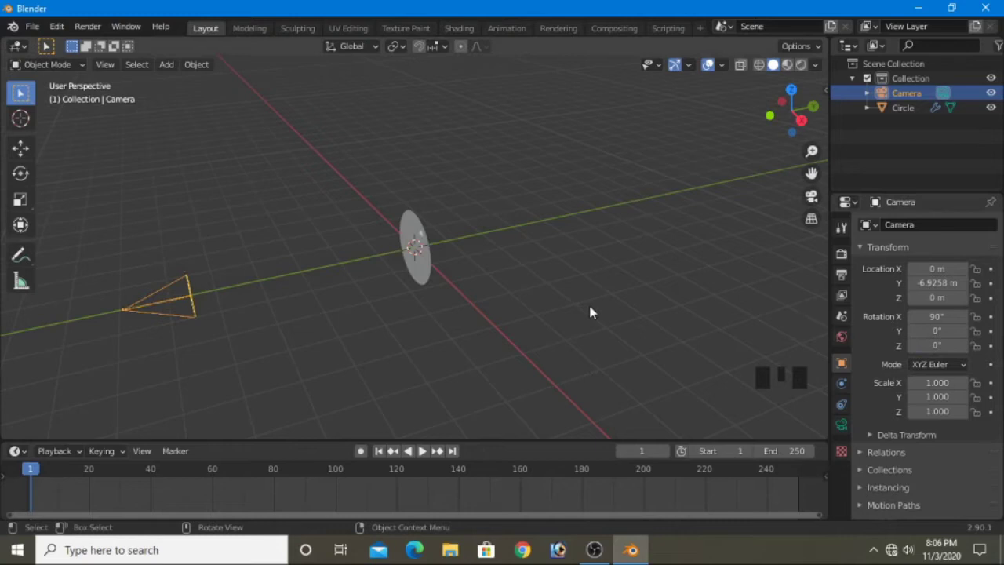
Step: Check the framing through the camera view, then orbit out and zoom in on the circle
{"action": "key", "text": "KP_0"}
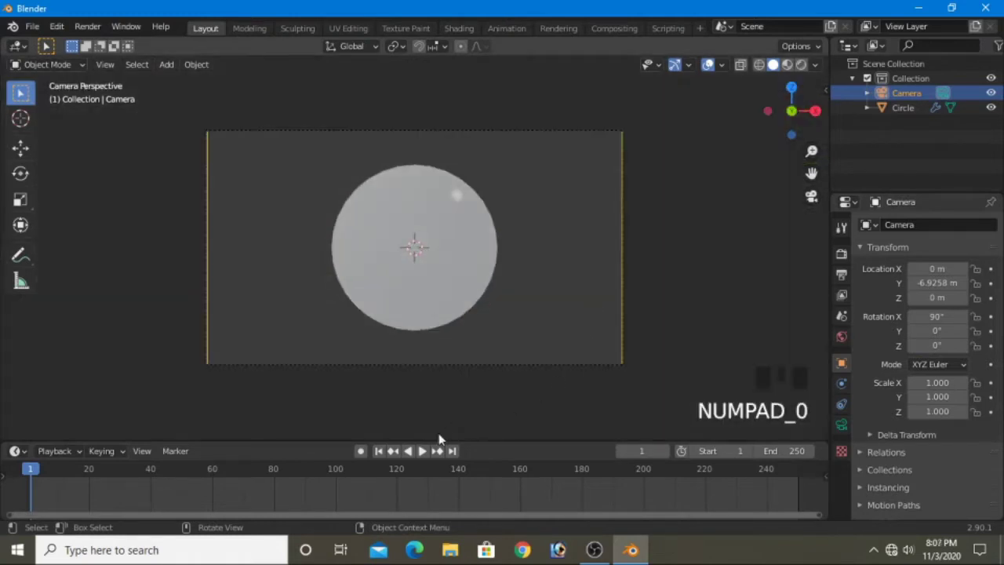
{"action": "left_click_drag", "start_coordinate": [20, 93], "coordinate": [686, 277]}
{"action": "left_click_drag", "start_coordinate": [686, 277], "coordinate": [569, 188]}
{"action": "left_click", "coordinate": [568, 188]}
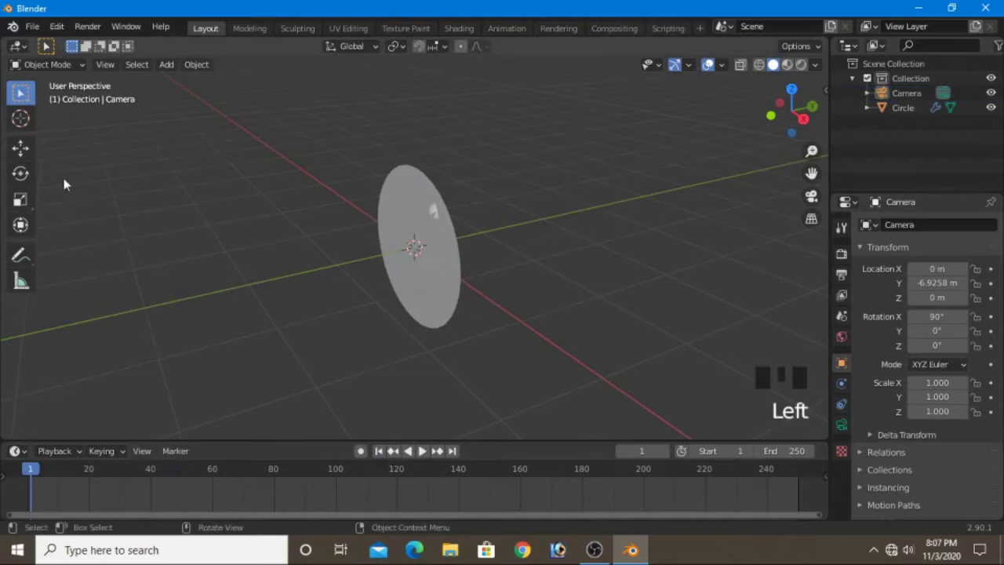
Step: Add a Force force field at the centre and select the circle emitter
{"action": "left_click_drag", "start_coordinate": [179, 73], "coordinate": [197, 346]}
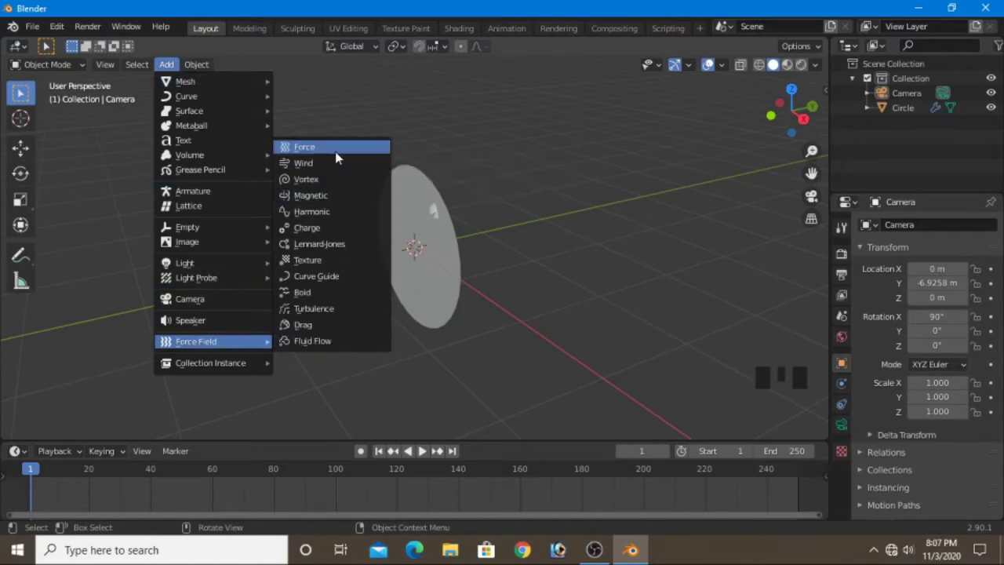
{"action": "key", "text": "space"}
{"action": "key", "text": "space"}
{"action": "scroll", "scroll_direction": "down", "scroll_amount": 3}
{"action": "left_click", "coordinate": [425, 448]}
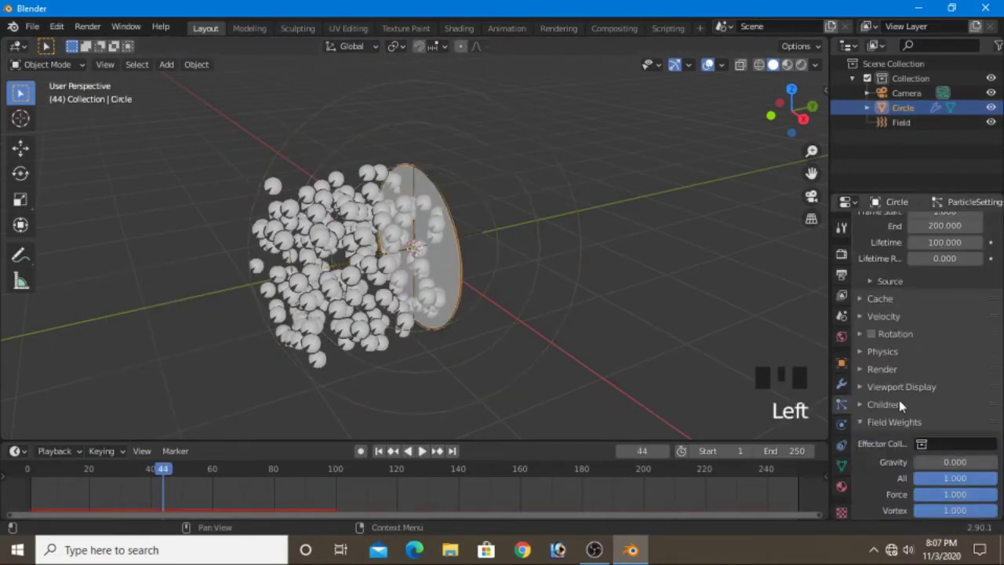
Step: Enable Field Weights on the emitter and scrub the timeline to preview the scattering
{"action": "scroll", "scroll_direction": "down", "scroll_amount": 3}
{"action": "scroll", "scroll_direction": "down", "scroll_amount": 3}
{"action": "left_click", "coordinate": [905, 479]}
{"action": "scroll", "scroll_direction": "down", "scroll_amount": 3}
{"action": "left_click_drag", "start_coordinate": [919, 474], "coordinate": [829, 449]}
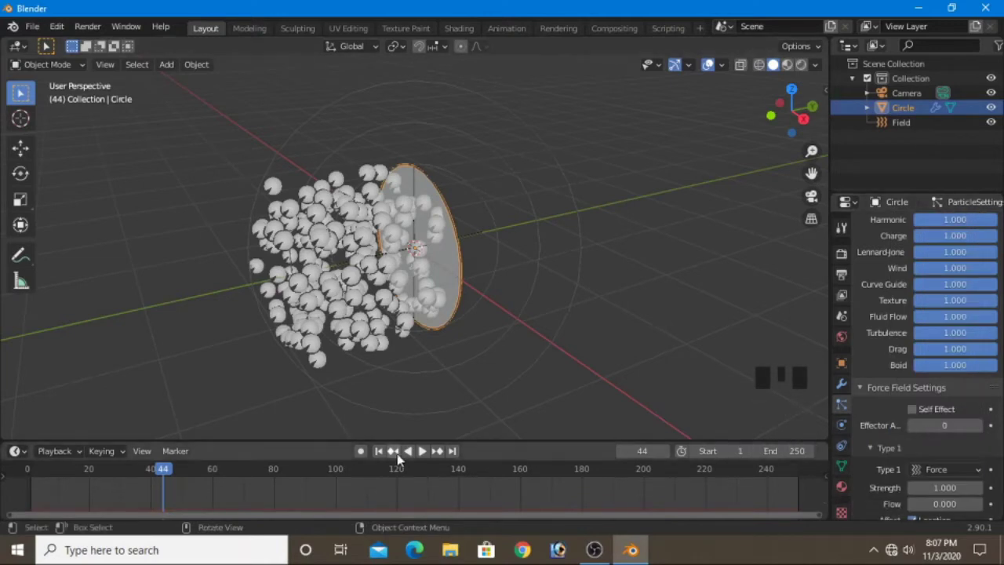
{"action": "left_click_drag", "start_coordinate": [380, 456], "coordinate": [592, 474]}
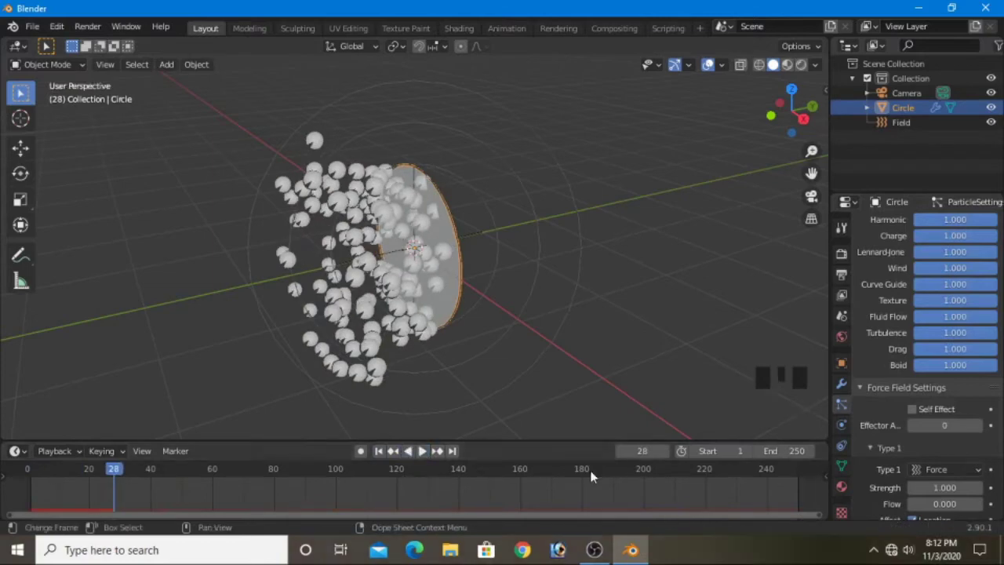
{"action": "left_click_drag", "start_coordinate": [430, 456], "coordinate": [174, 63]}
Step: Add a Vortex force field at the centre and select the circle emitter
{"action": "left_click_drag", "start_coordinate": [174, 64], "coordinate": [318, 301]}
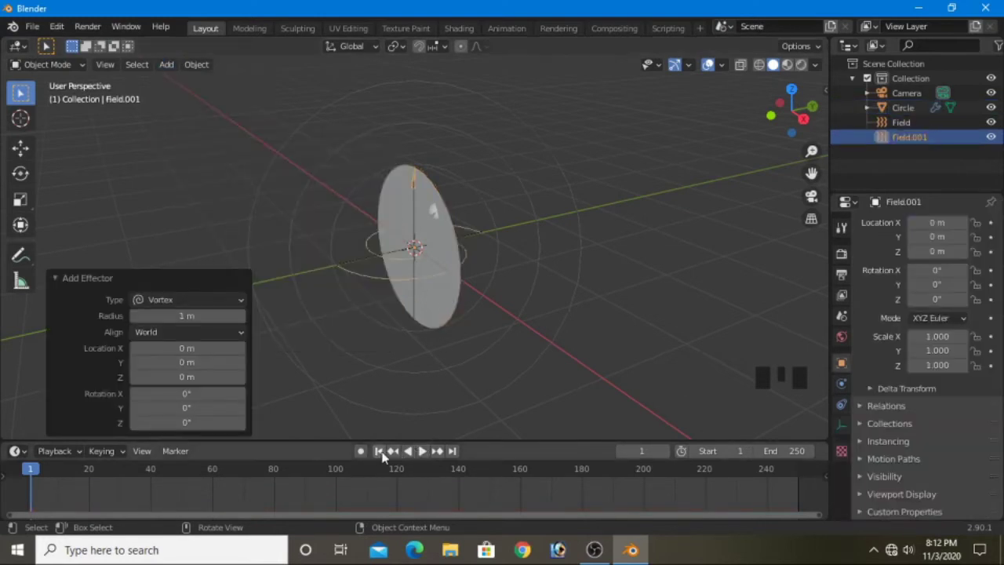
{"action": "left_click_drag", "start_coordinate": [384, 455], "coordinate": [918, 426]}
{"action": "scroll", "scroll_direction": "down", "scroll_amount": 3}
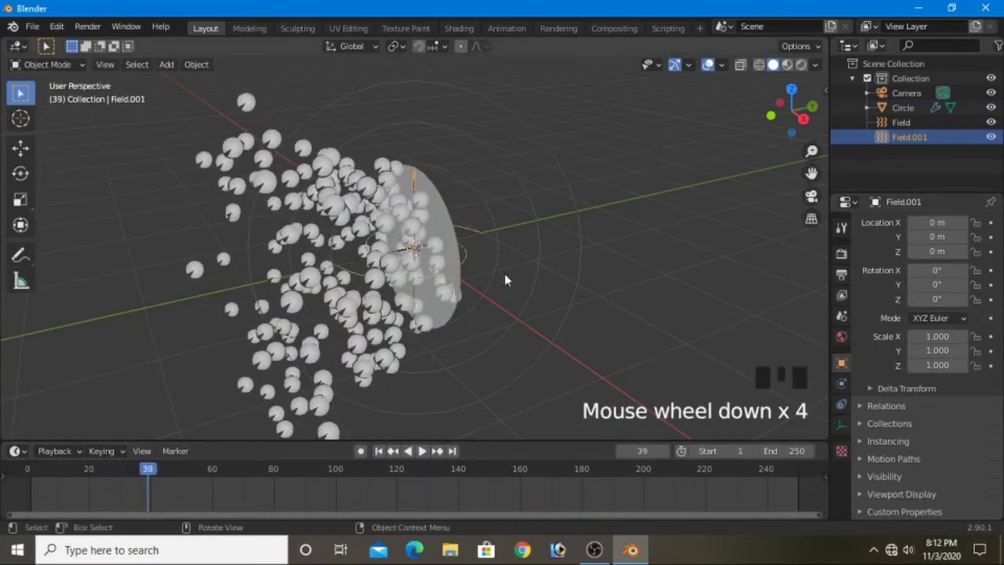
{"action": "left_click", "coordinate": [457, 261]}
Step: Play the particle animation to preview the swirl and rewind to frame 1
{"action": "scroll", "scroll_direction": "down", "scroll_amount": 3}
{"action": "scroll", "scroll_direction": "down", "scroll_amount": 3}
{"action": "scroll", "scroll_direction": "down", "scroll_amount": 3}
{"action": "left_click_drag", "start_coordinate": [936, 440], "coordinate": [418, 459]}
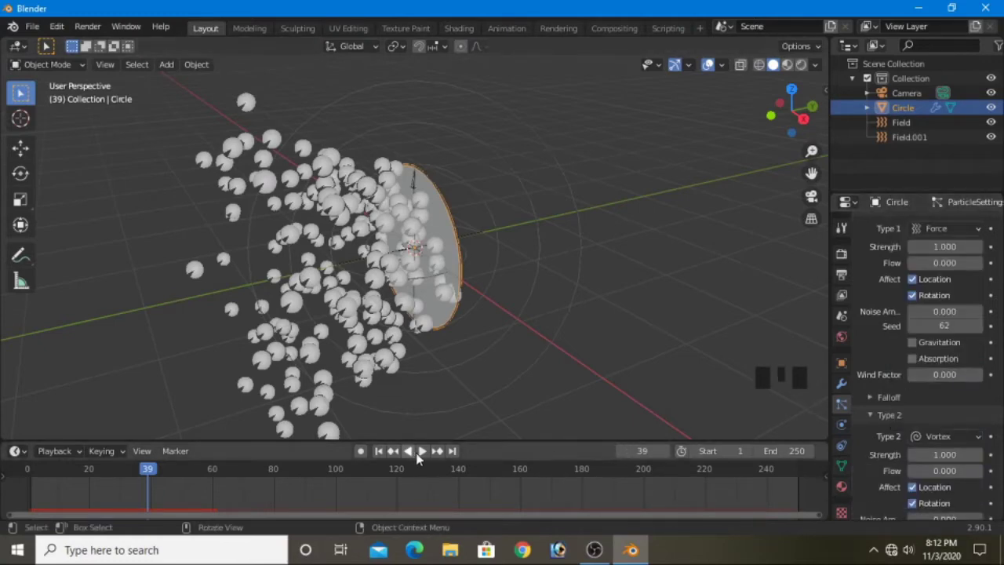
{"action": "left_click_drag", "start_coordinate": [423, 458], "coordinate": [423, 456]}
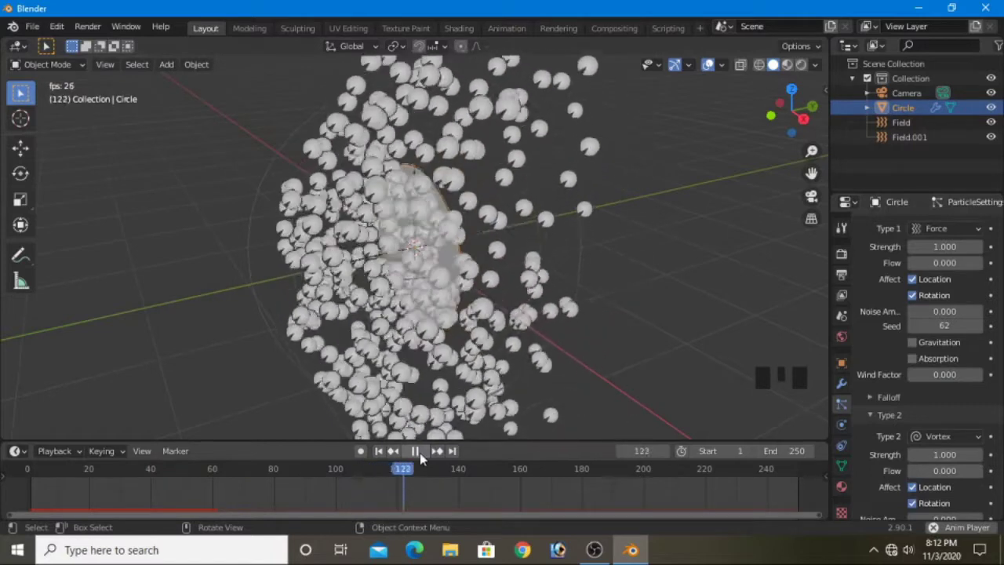
{"action": "left_click_drag", "start_coordinate": [423, 456], "coordinate": [908, 134]}
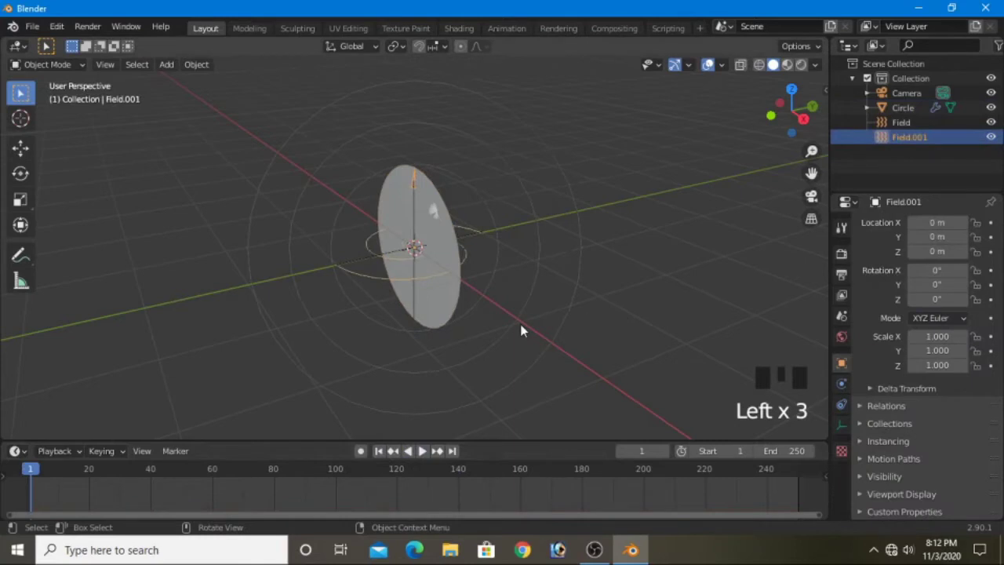
Step: Rotate the vortex field about X, replay the swirl, then stop playback in front view
{"action": "key", "text": "r"}
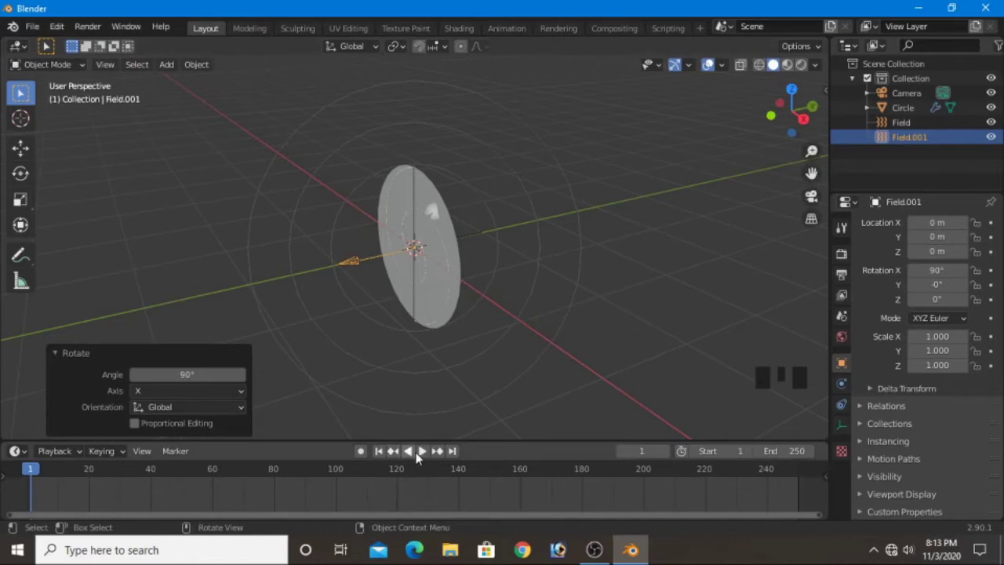
{"action": "left_click_drag", "start_coordinate": [431, 454], "coordinate": [477, 439]}
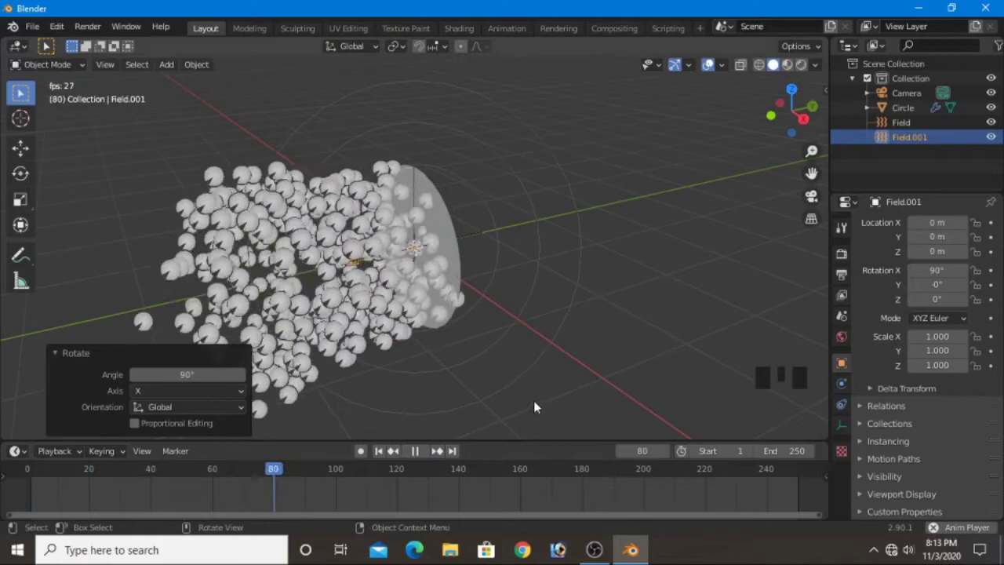
{"action": "left_click", "coordinate": [537, 406]}
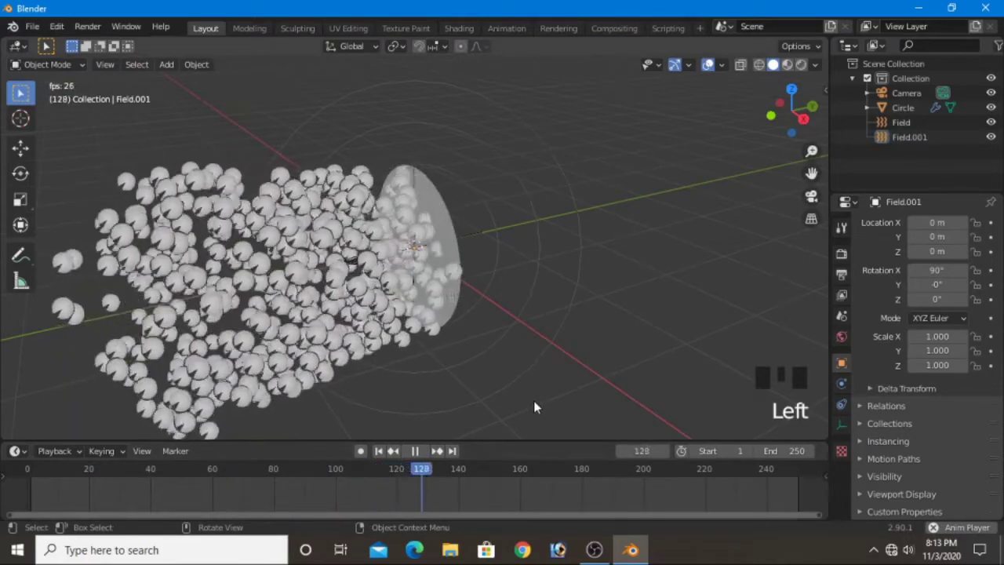
{"action": "key", "text": "KP_0"}
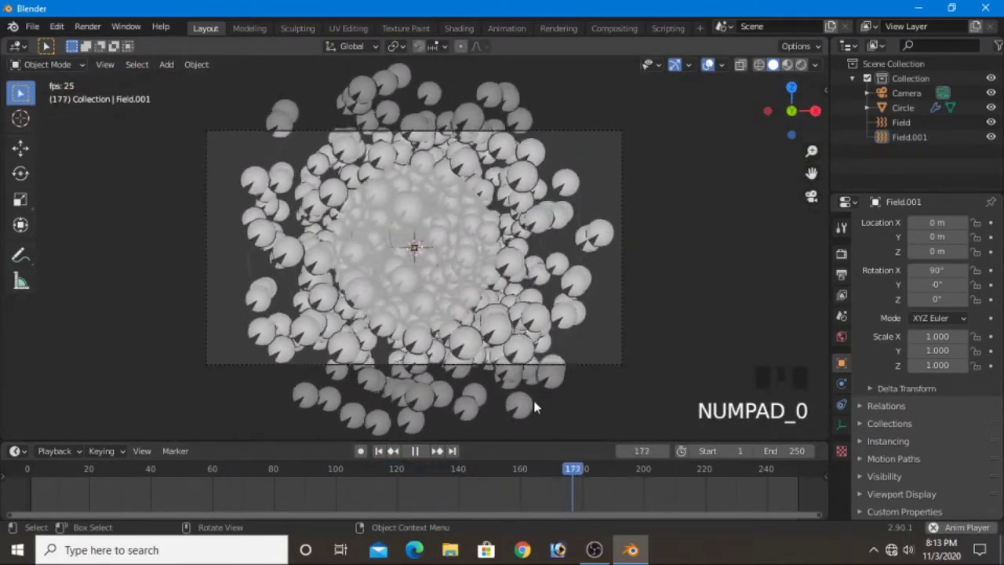
{"action": "key", "text": "KP_1"}
{"action": "key", "text": "space"}
Step: Create a new collection, Collection 1, from the Outliner
{"action": "scroll", "scroll_direction": "up", "scroll_amount": 3}
{"action": "scroll", "scroll_direction": "up", "scroll_amount": 3}
{"action": "left_click", "coordinate": [904, 87]}
{"action": "left_click_drag", "start_coordinate": [904, 87], "coordinate": [910, 89]}
{"action": "left_click", "coordinate": [910, 89]}
Step: Move Collection 1 to the top level and add a slightly shrunken UV sphere about 2.3 m along X
{"action": "left_click", "coordinate": [910, 93]}
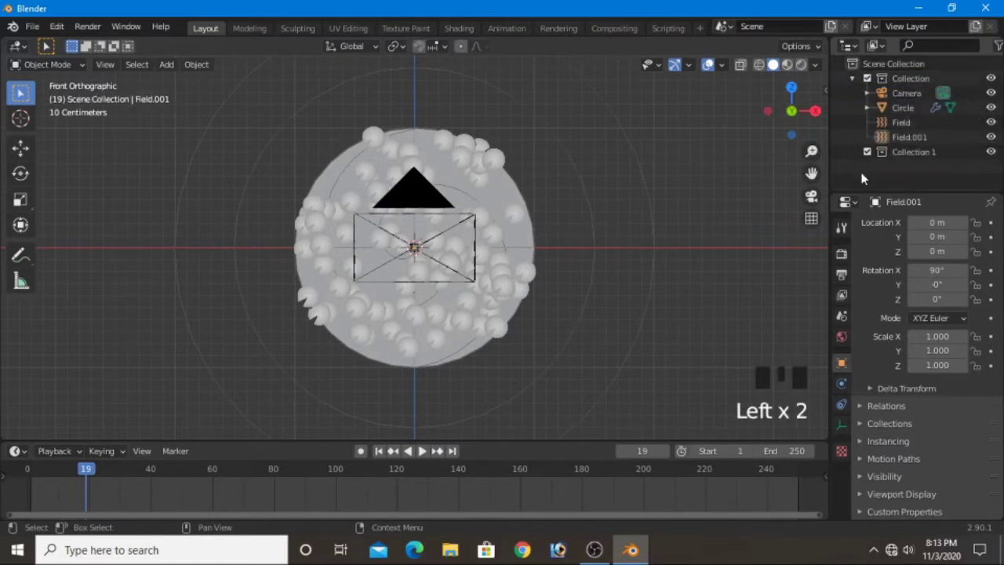
{"action": "left_click", "coordinate": [909, 153]}
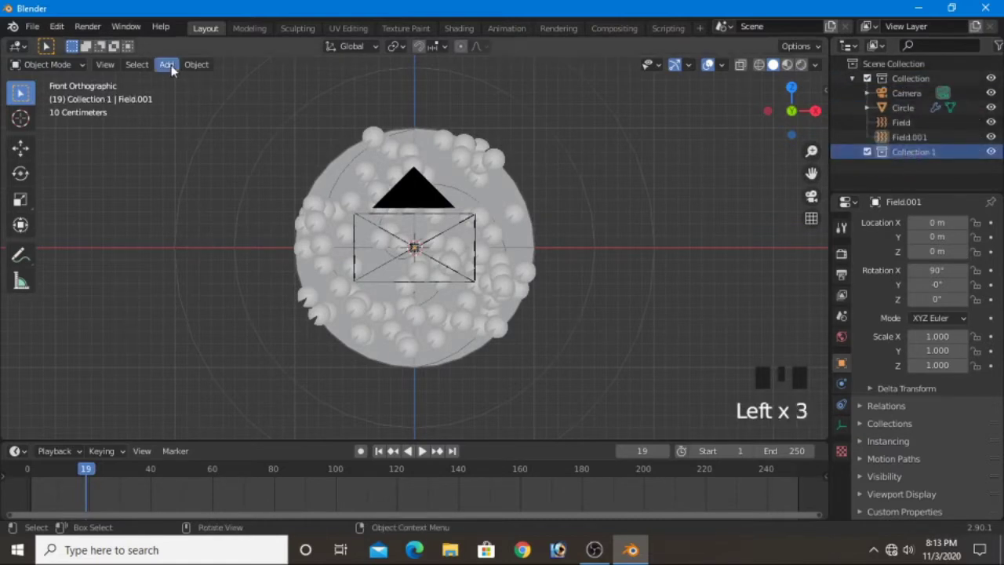
{"action": "left_click_drag", "start_coordinate": [174, 68], "coordinate": [338, 121]}
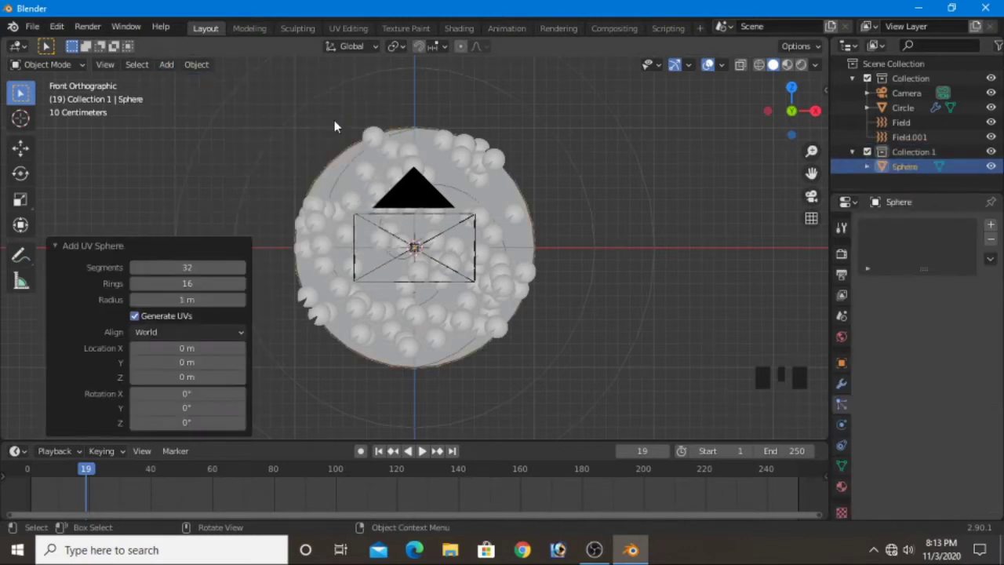
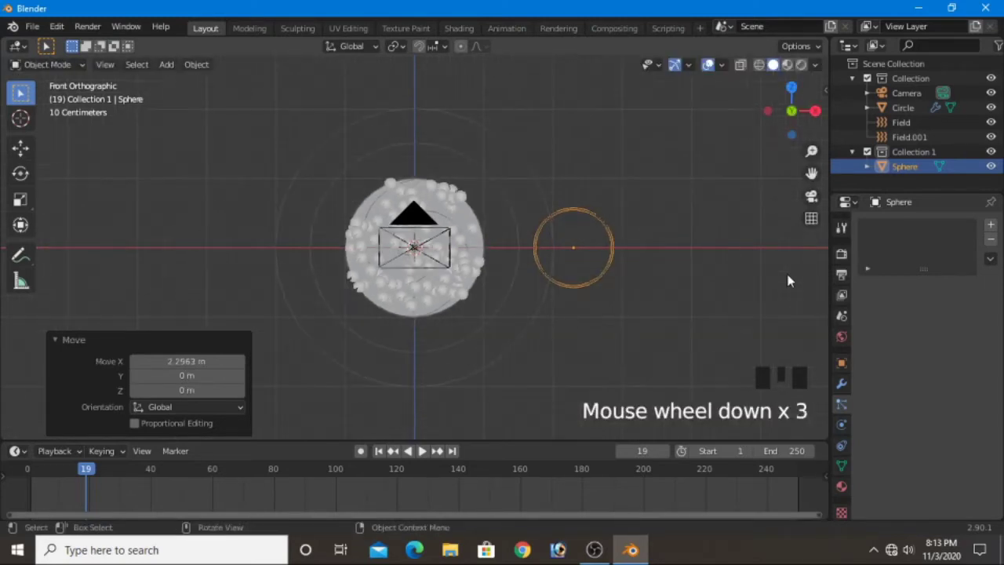
{"action": "key", "text": "s"}
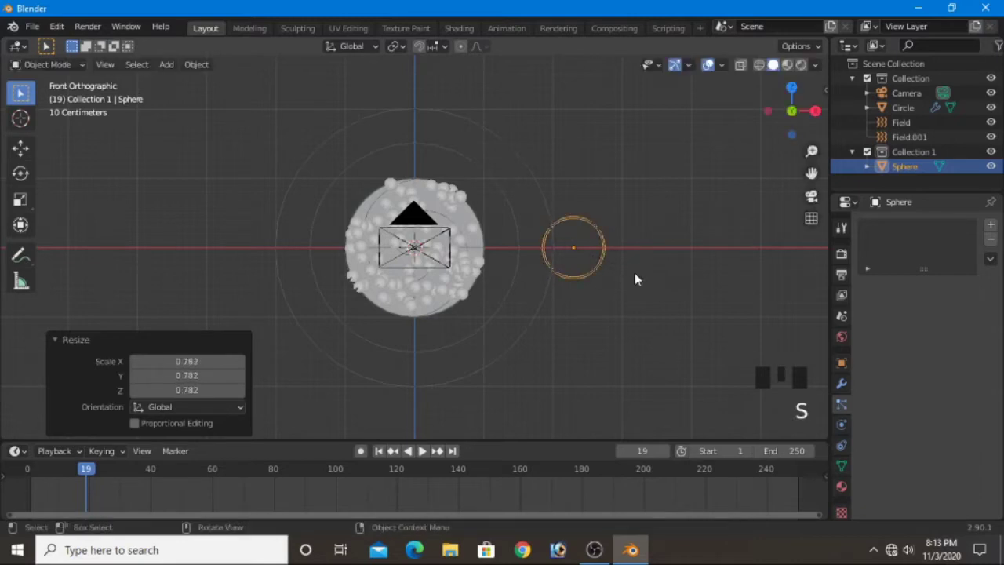
{"action": "scroll", "scroll_direction": "up", "scroll_amount": 3}
{"action": "scroll", "scroll_direction": "down", "scroll_amount": 3}
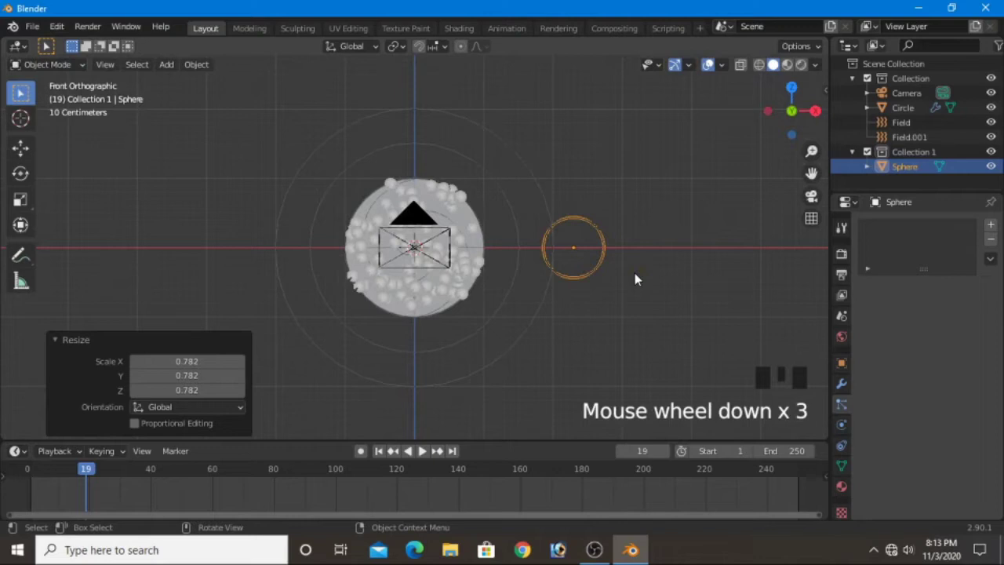
Step: Duplicate the sphere three times along X to make a row of four
{"action": "key", "text": "shift+d"}
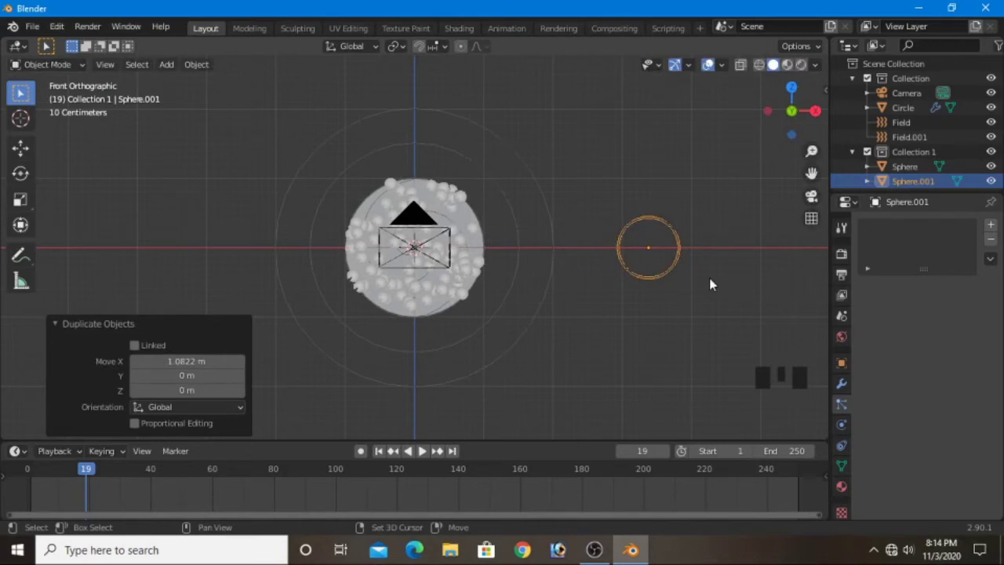
{"action": "key", "text": "shift+d"}
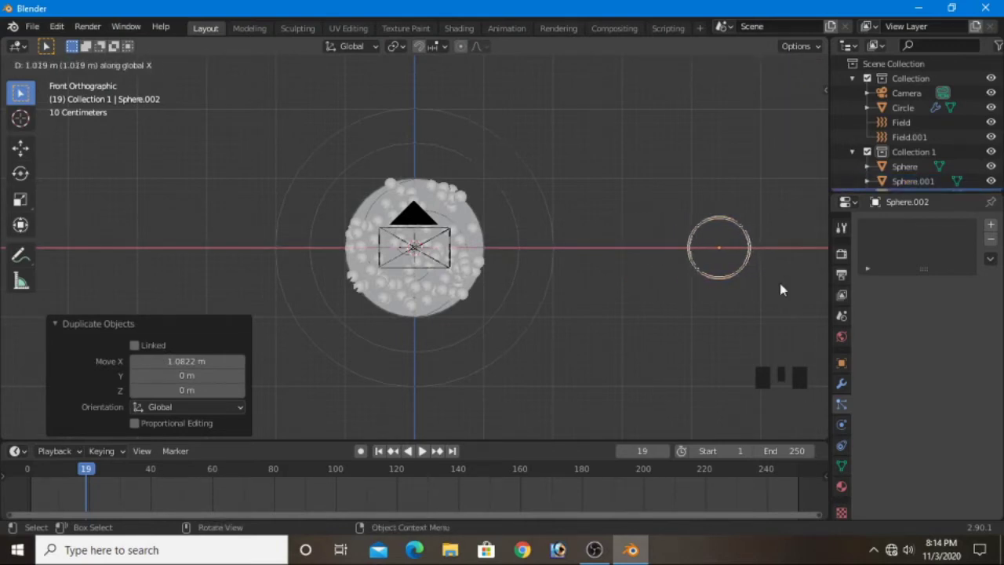
{"action": "key", "text": "shift+d"}
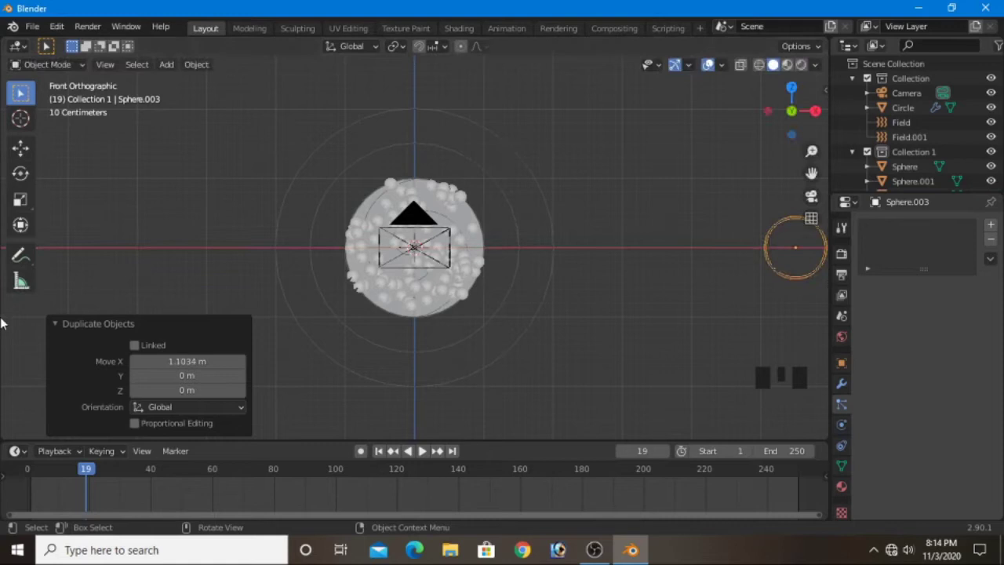
{"action": "scroll", "scroll_direction": "down", "scroll_amount": 3}
Step: Select the row, then duplicate the last sphere to make a fifth about 1.05 m further
{"action": "left_click", "coordinate": [553, 255]}
{"action": "left_click", "coordinate": [521, 250]}
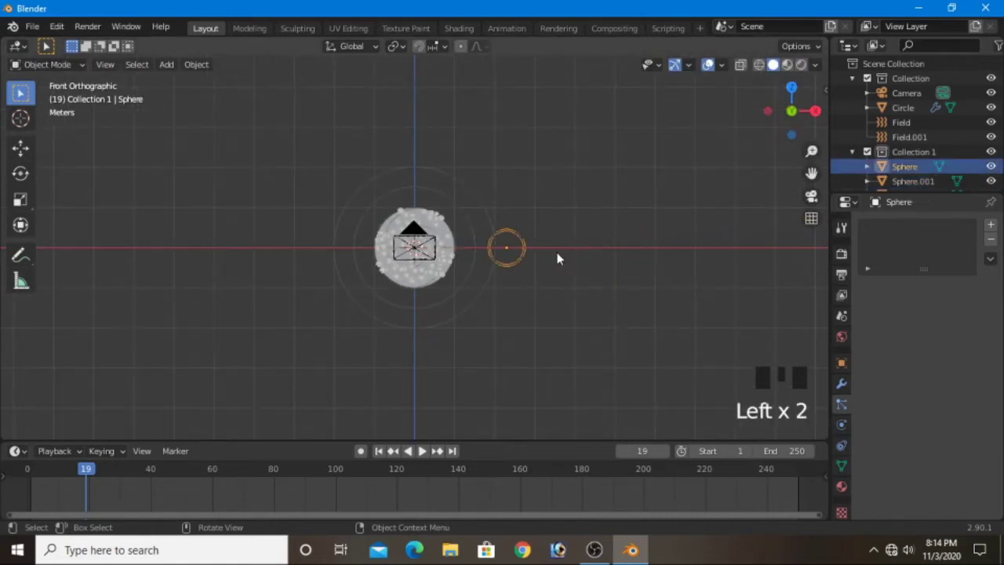
{"action": "left_click_drag", "start_coordinate": [501, 198], "coordinate": [536, 242]}
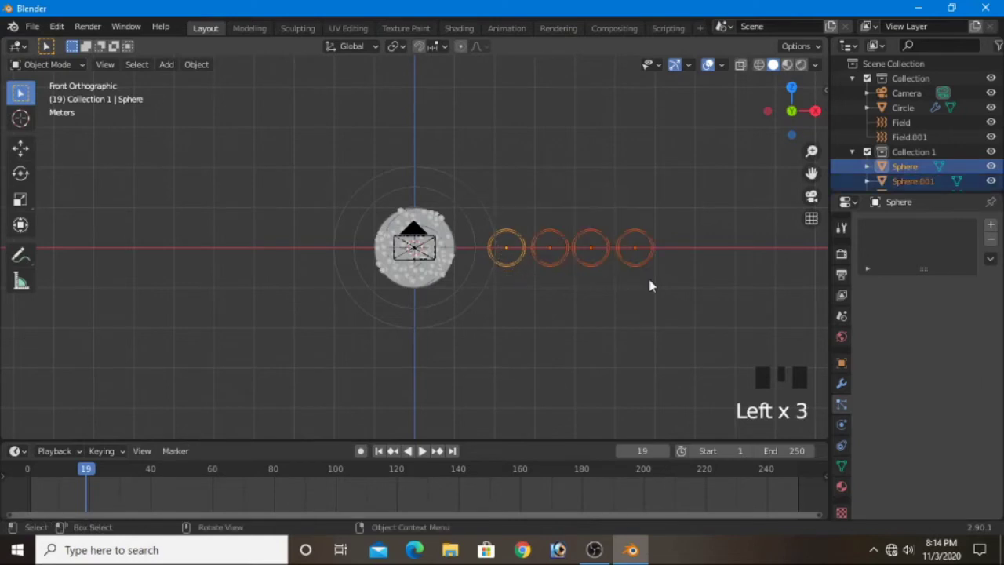
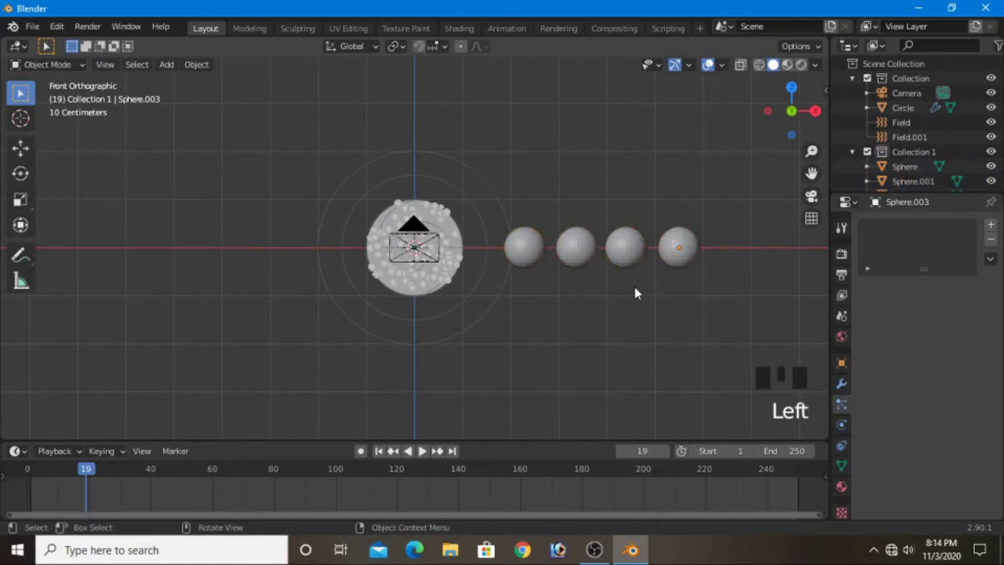
{"action": "left_click", "coordinate": [688, 263]}
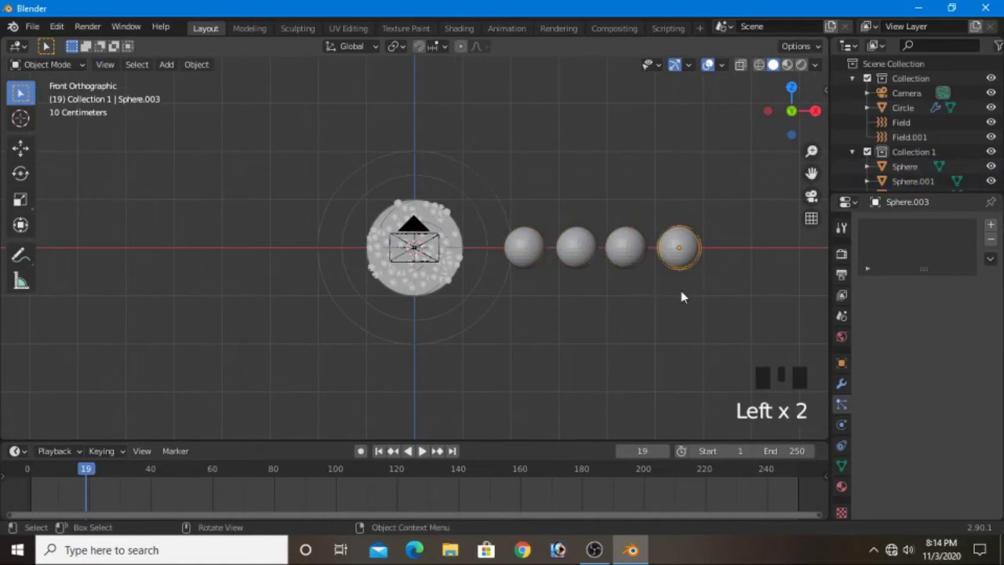
{"action": "key", "text": "shift+d"}
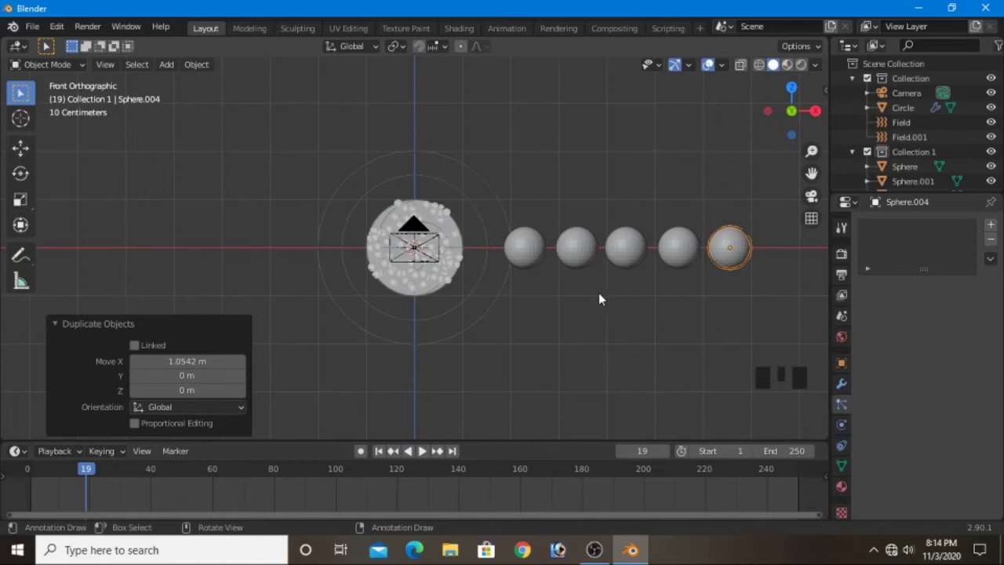
Step: Set the circle emitter's Render As to Collection using Collection 1
{"action": "left_click", "coordinate": [405, 295]}
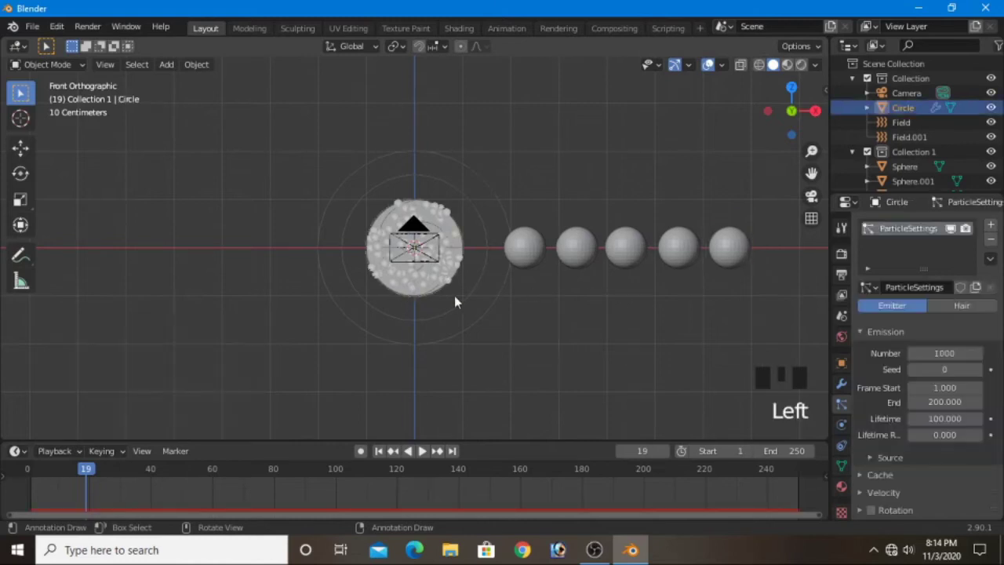
{"action": "scroll", "scroll_direction": "down", "scroll_amount": 3}
{"action": "left_click_drag", "start_coordinate": [890, 431], "coordinate": [924, 419]}
{"action": "scroll", "scroll_direction": "down", "scroll_amount": 3}
{"action": "scroll", "scroll_direction": "down", "scroll_amount": 3}
{"action": "left_click_drag", "start_coordinate": [930, 306], "coordinate": [919, 399]}
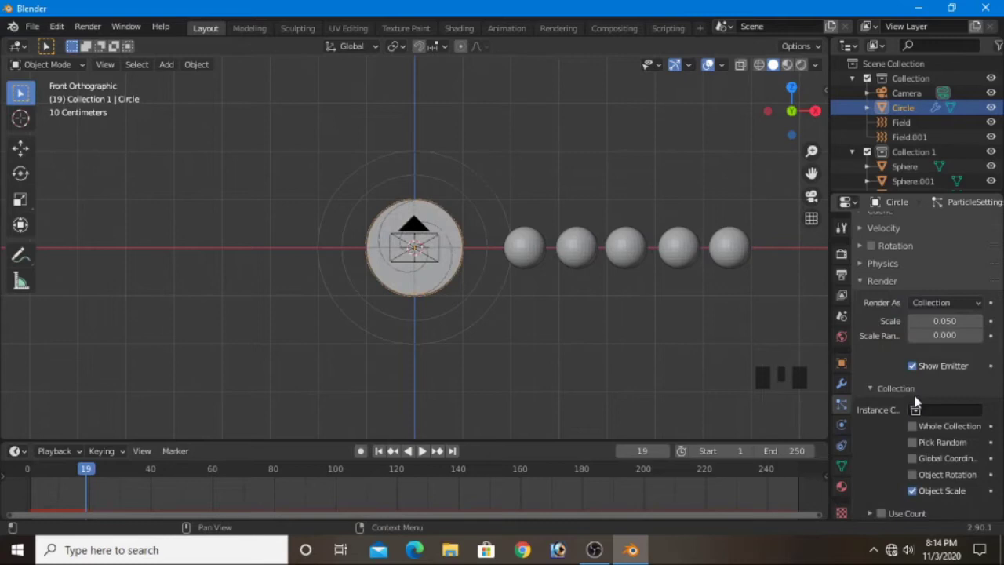
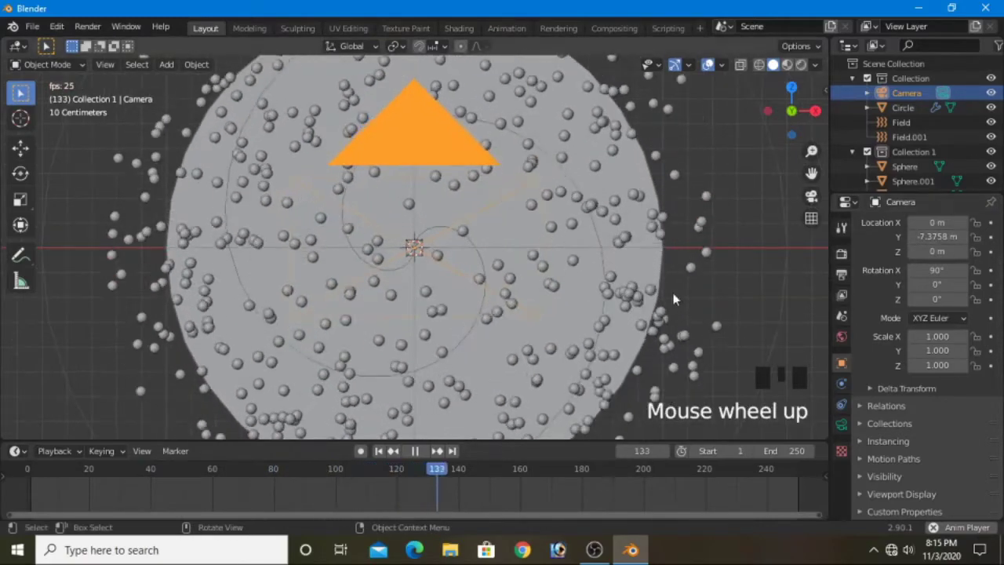
Step: View through the camera and set its Location Y to -6.0258 m
{"action": "left_click_drag", "start_coordinate": [636, 320], "coordinate": [566, 340]}
{"action": "key", "text": "KP_0"}
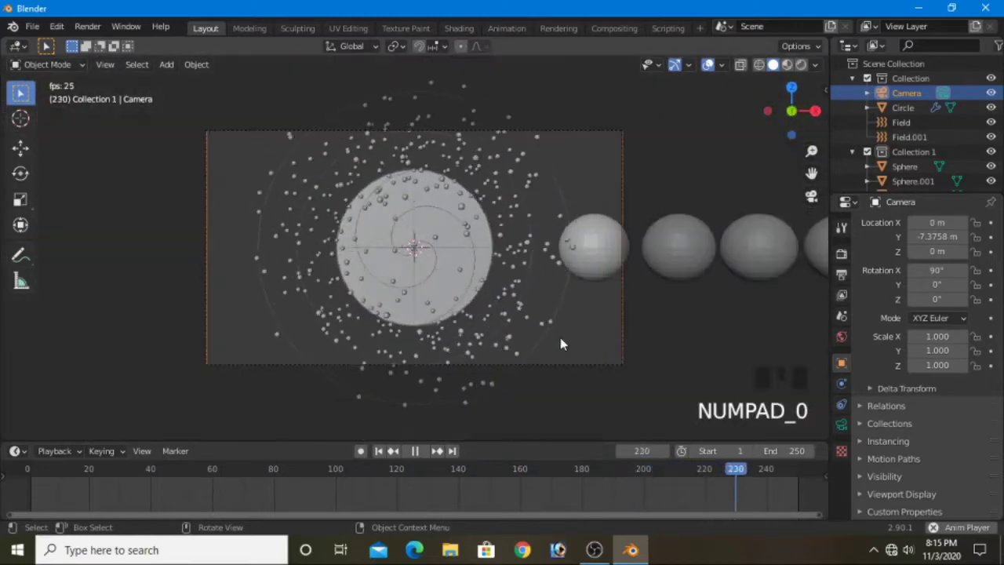
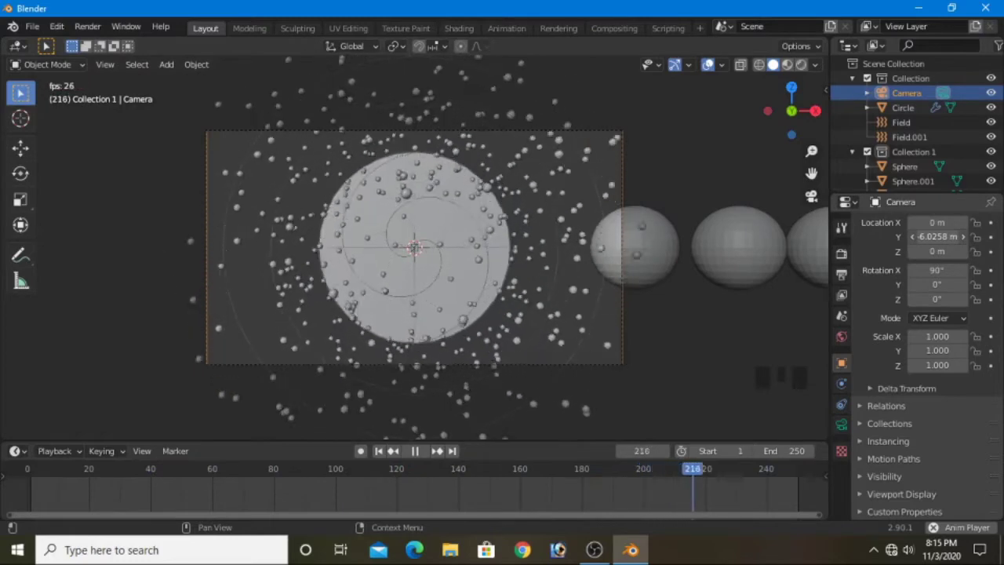
{"action": "scroll", "scroll_direction": "down", "scroll_amount": 3}
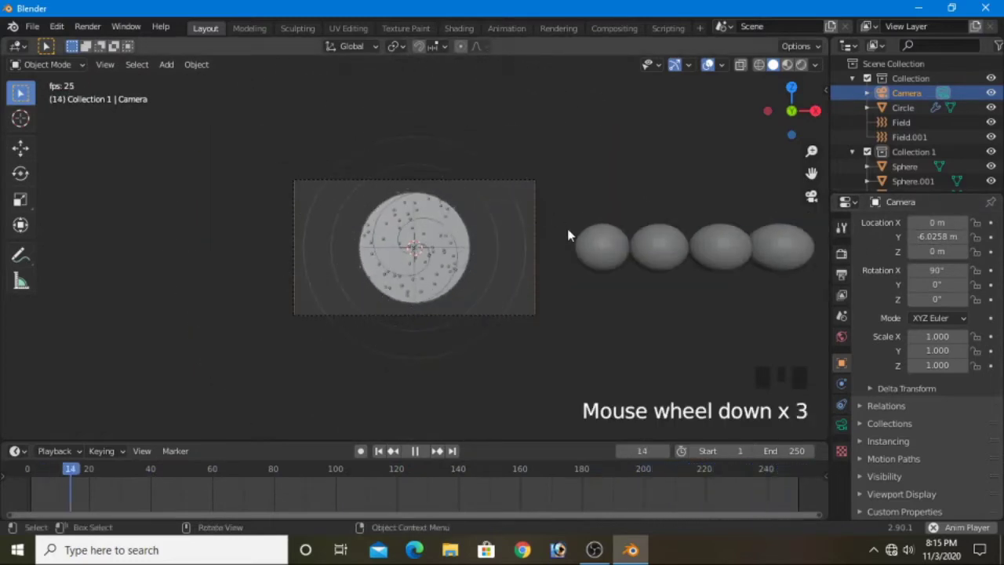
{"action": "left_click", "coordinate": [570, 255]}
Step: Box-select the five spheres and return to the front view
{"action": "left_click_drag", "start_coordinate": [569, 226], "coordinate": [624, 261]}
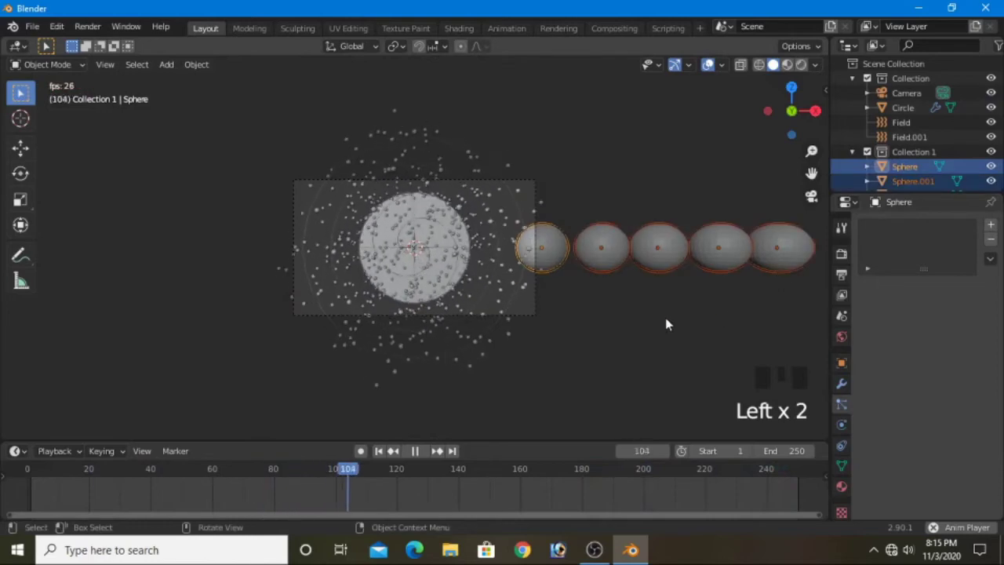
{"action": "scroll", "scroll_direction": "down", "scroll_amount": 3}
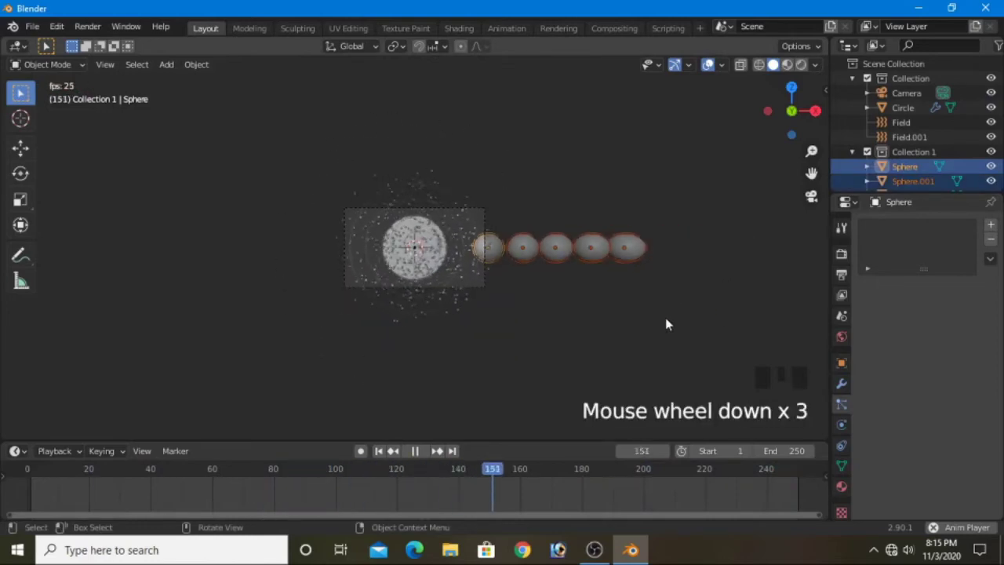
{"action": "key", "text": "KP_1"}
{"action": "scroll", "scroll_direction": "down", "scroll_amount": 3}
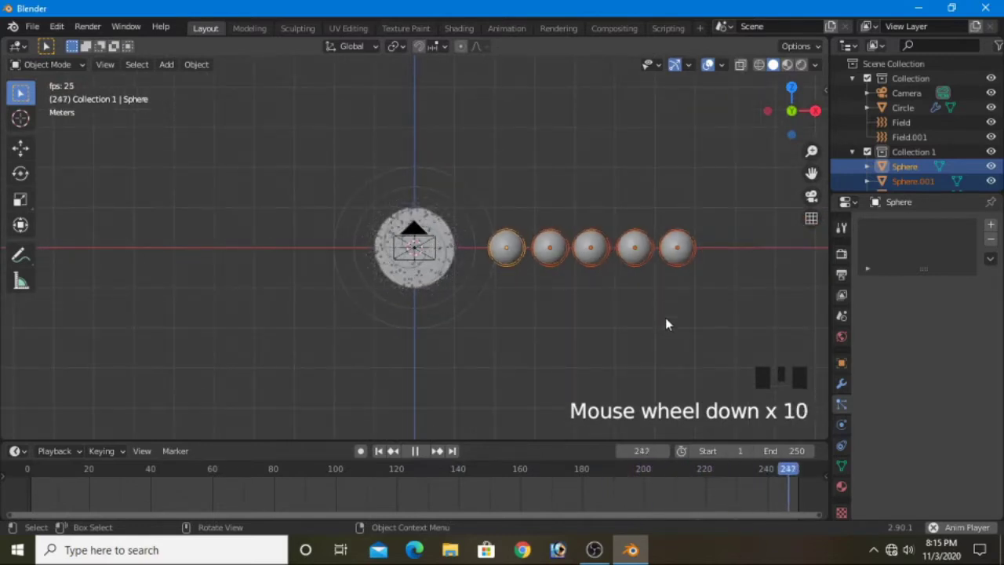
Step: Move the five selected spheres about 0.77 m right along X, away from the emitter
{"action": "key", "text": "g"}
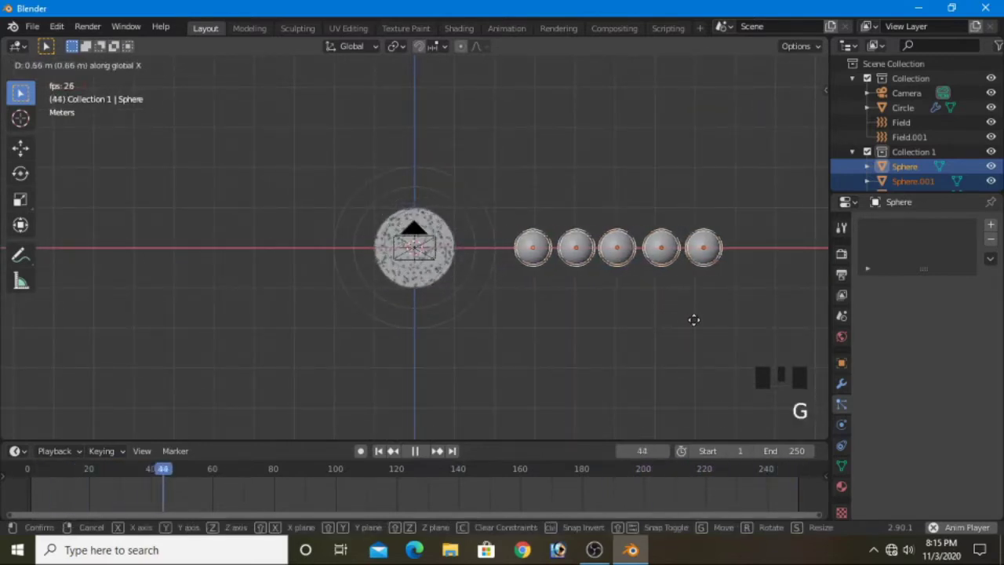
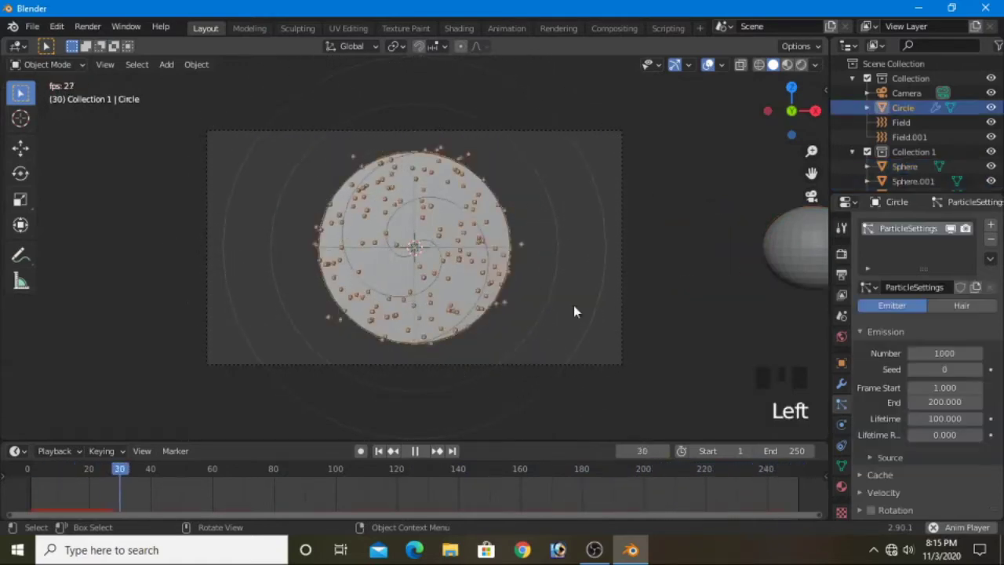
{"action": "scroll", "scroll_direction": "down", "scroll_amount": 3}
{"action": "scroll", "scroll_direction": "down", "scroll_amount": 3}
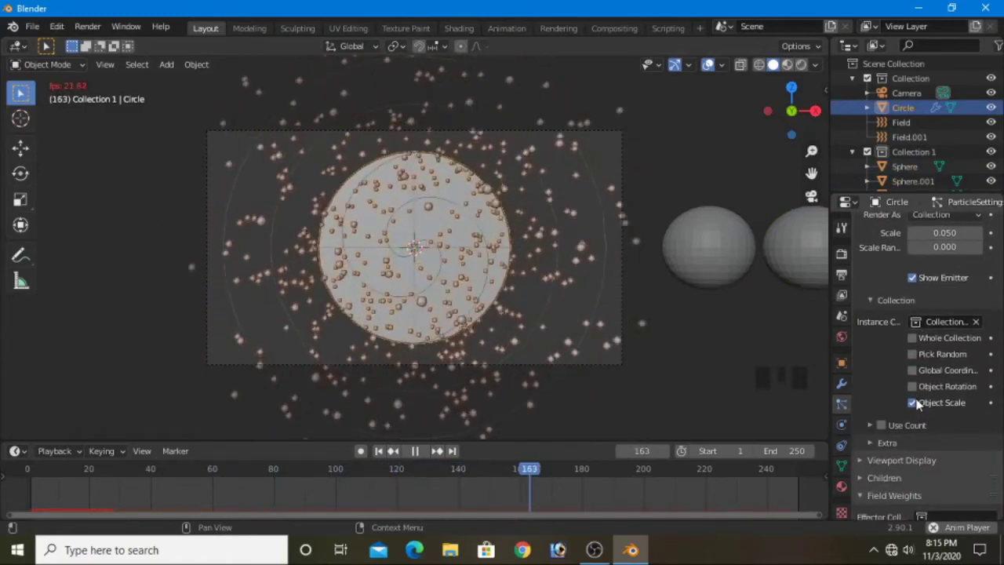
{"action": "scroll", "scroll_direction": "down", "scroll_amount": 3}
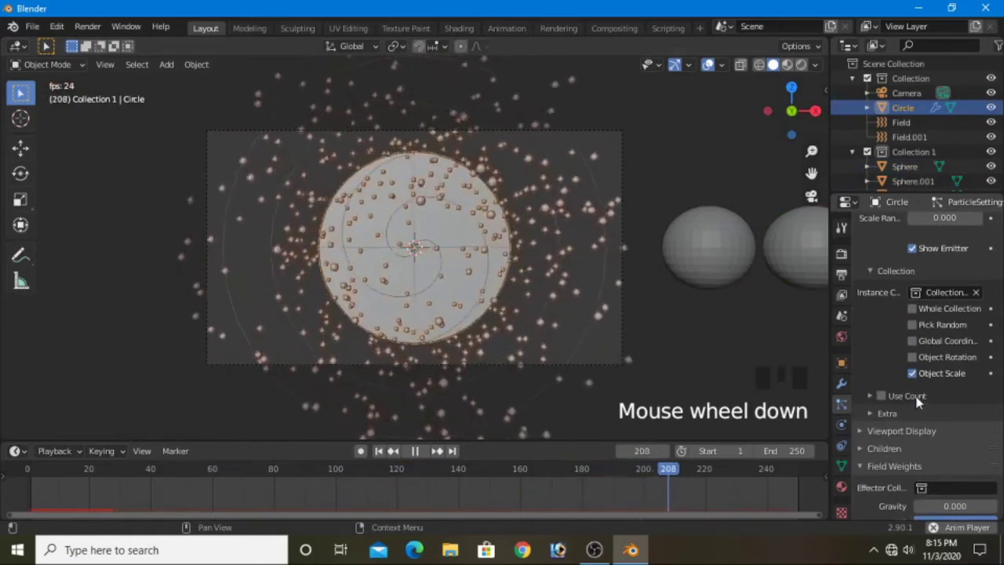
{"action": "left_click", "coordinate": [915, 358]}
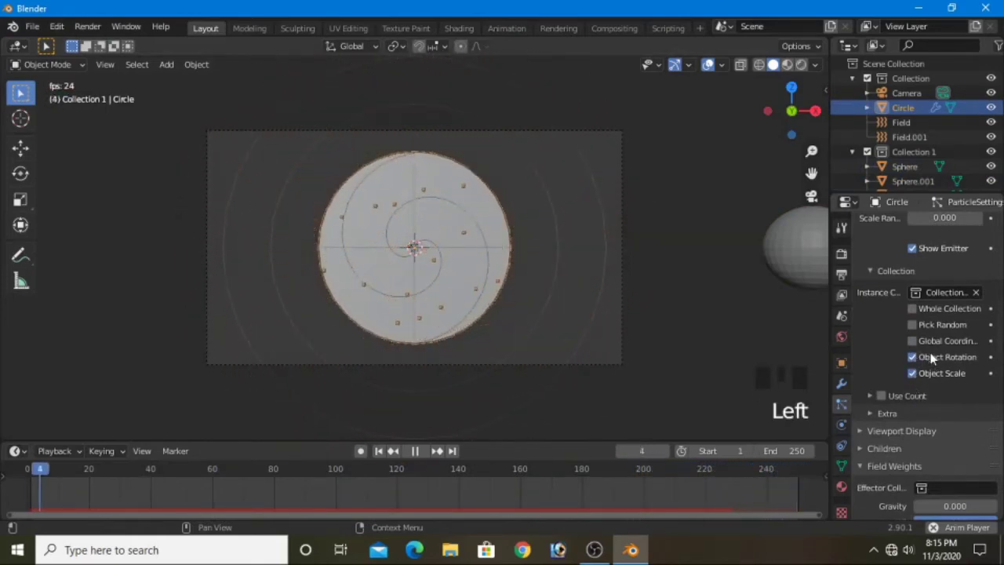
{"action": "scroll", "scroll_direction": "up", "scroll_amount": 3}
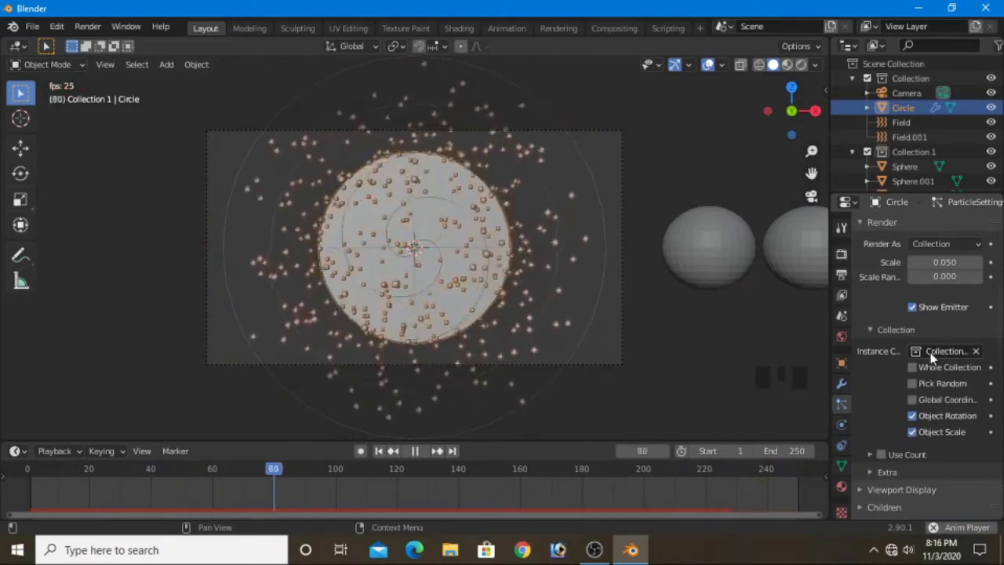
{"action": "scroll", "scroll_direction": "down", "scroll_amount": 3}
{"action": "scroll", "scroll_direction": "down", "scroll_amount": 3}
{"action": "scroll", "scroll_direction": "up", "scroll_amount": 3}
{"action": "scroll", "scroll_direction": "up", "scroll_amount": 3}
{"action": "scroll", "scroll_direction": "up", "scroll_amount": 3}
{"action": "left_click_drag", "start_coordinate": [908, 293], "coordinate": [915, 429]}
{"action": "scroll", "scroll_direction": "down", "scroll_amount": 3}
{"action": "left_click_drag", "start_coordinate": [913, 440], "coordinate": [938, 436]}
{"action": "scroll", "scroll_direction": "down", "scroll_amount": 3}
{"action": "scroll", "scroll_direction": "down", "scroll_amount": 3}
{"action": "scroll", "scroll_direction": "down", "scroll_amount": 3}
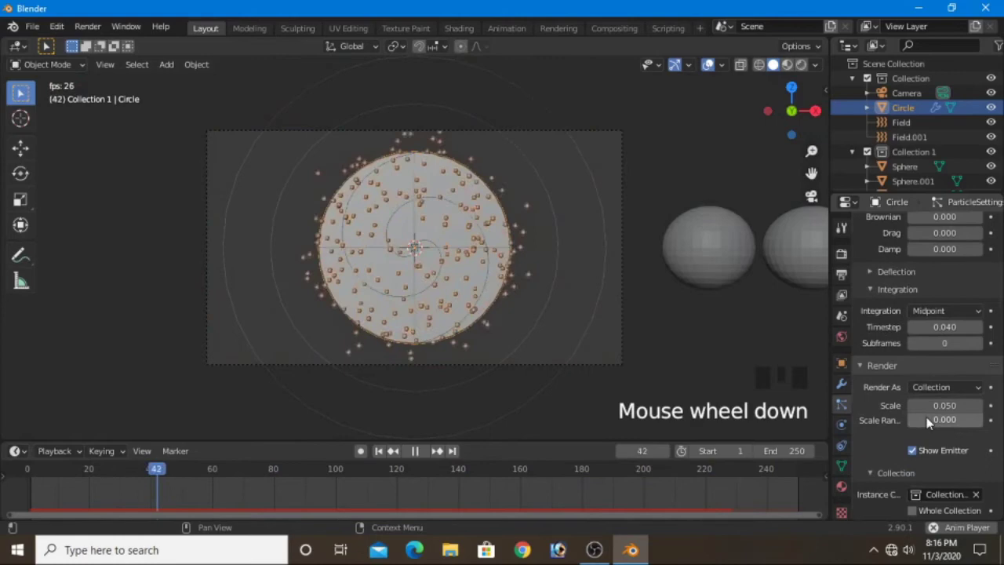
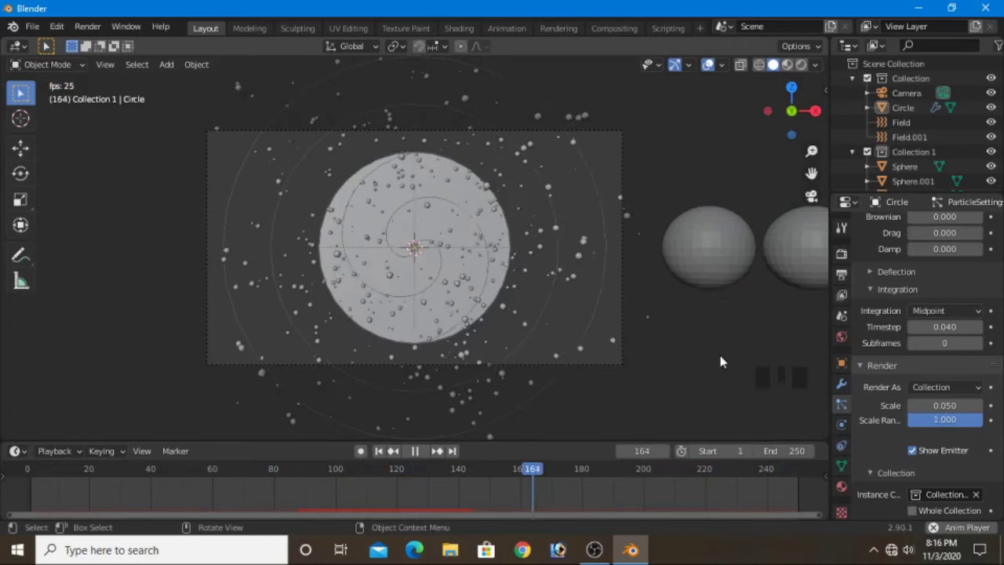
Step: Stop playback, set the World background colour to pure black and preview in Rendered shading
{"action": "left_click", "coordinate": [711, 275]}
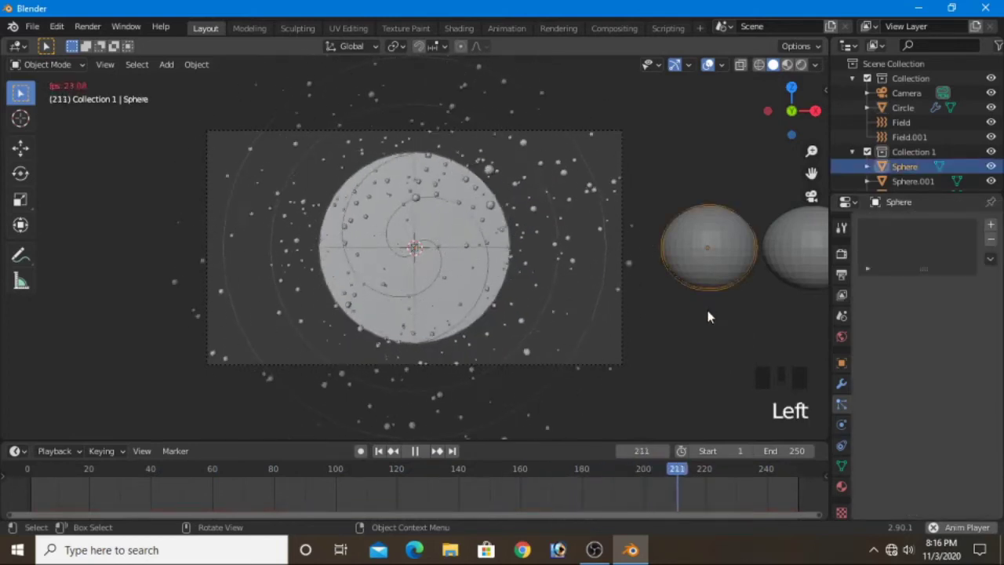
{"action": "key", "text": "space"}
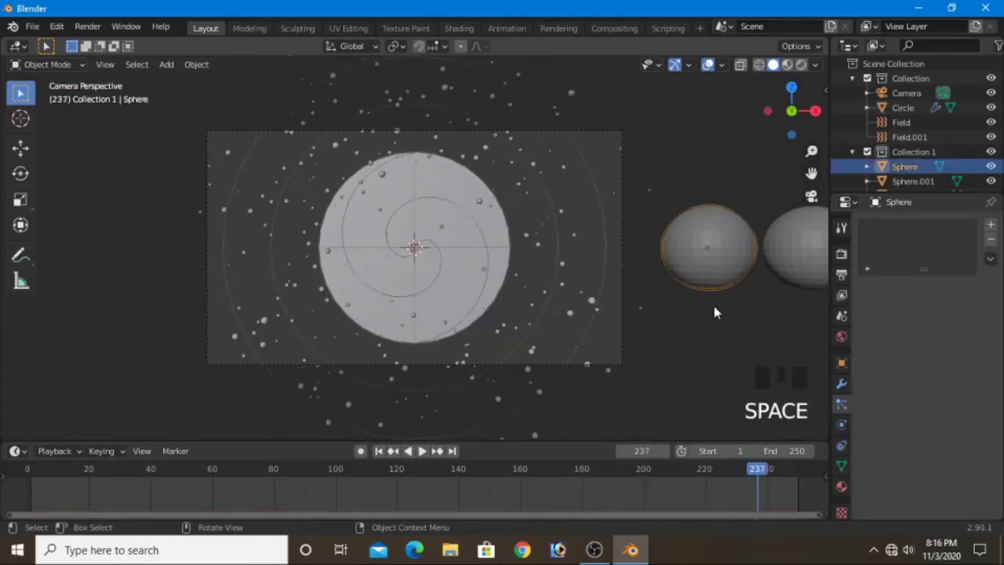
{"action": "left_click", "coordinate": [847, 340]}
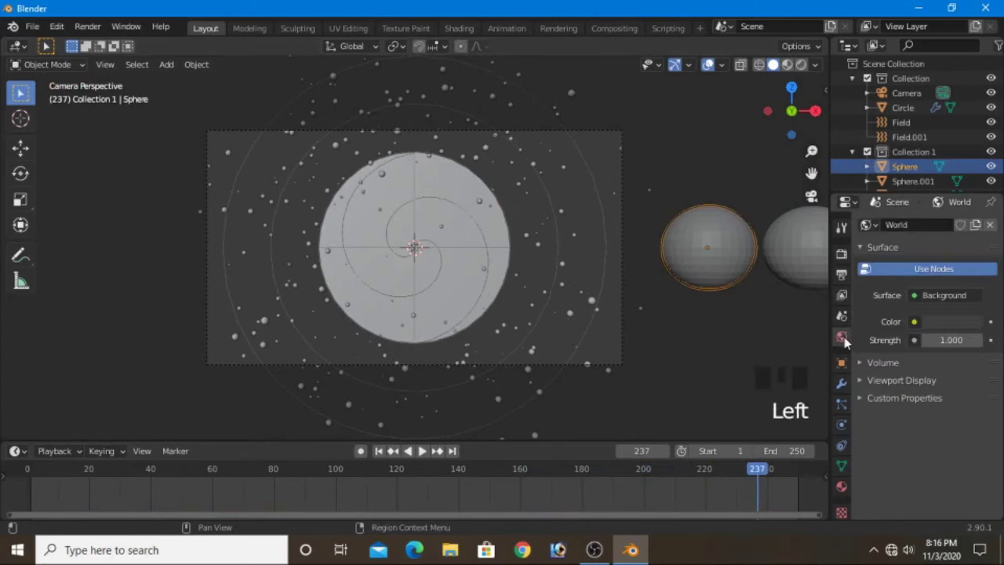
{"action": "left_click", "coordinate": [949, 332]}
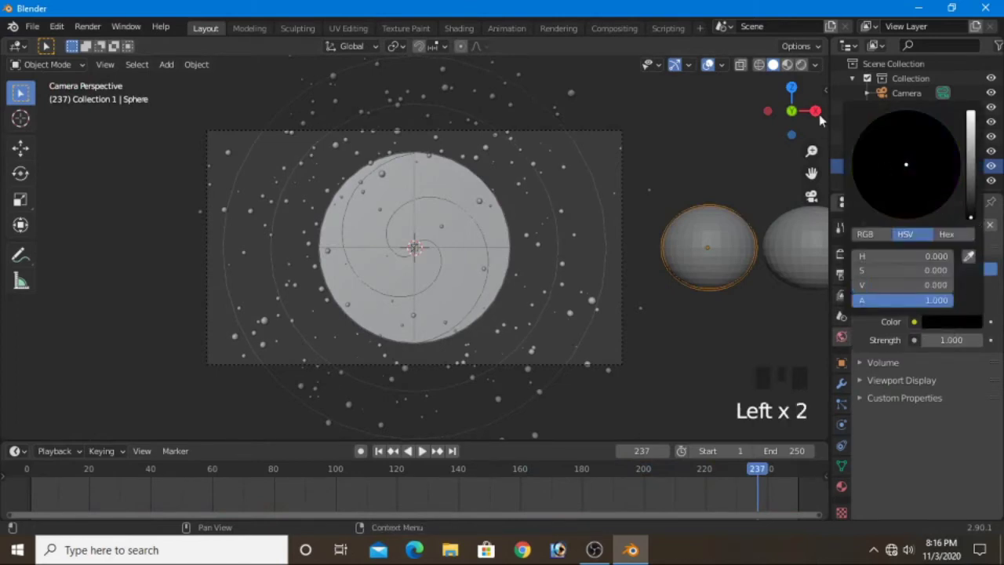
{"action": "left_click", "coordinate": [937, 254]}
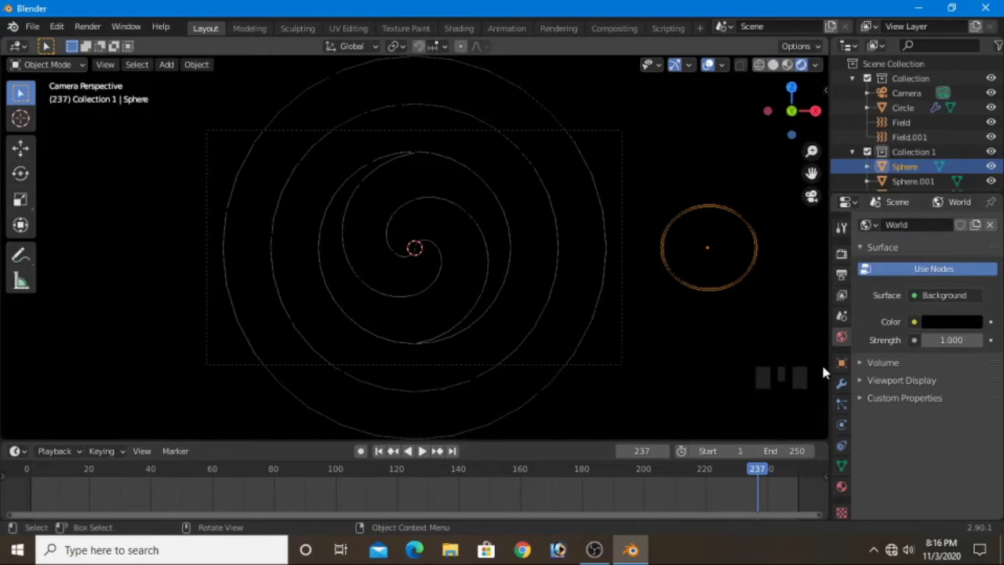
Step: Give the first Sphere a new material with a green Base Color, then move to Sphere.001
{"action": "left_click", "coordinate": [847, 487]}
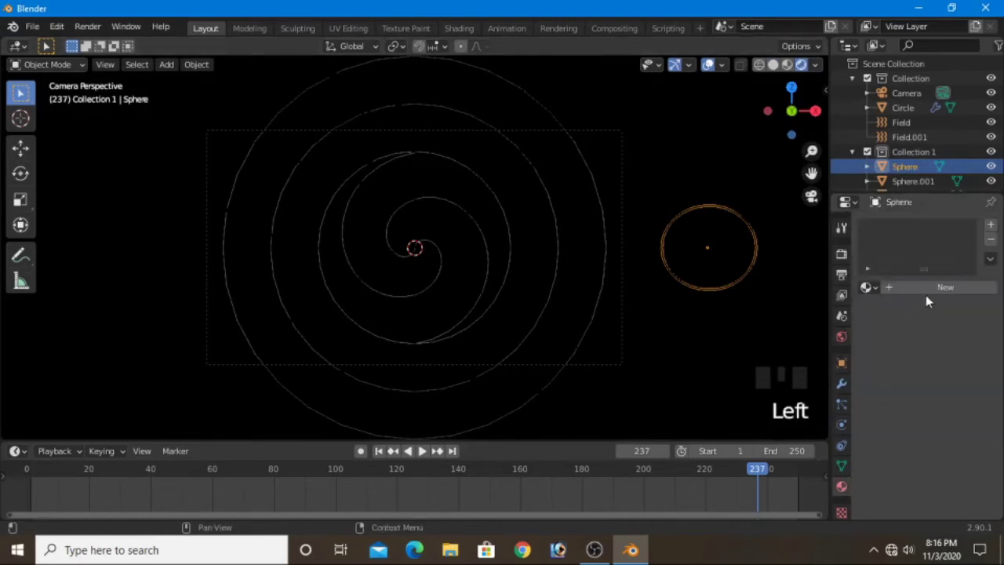
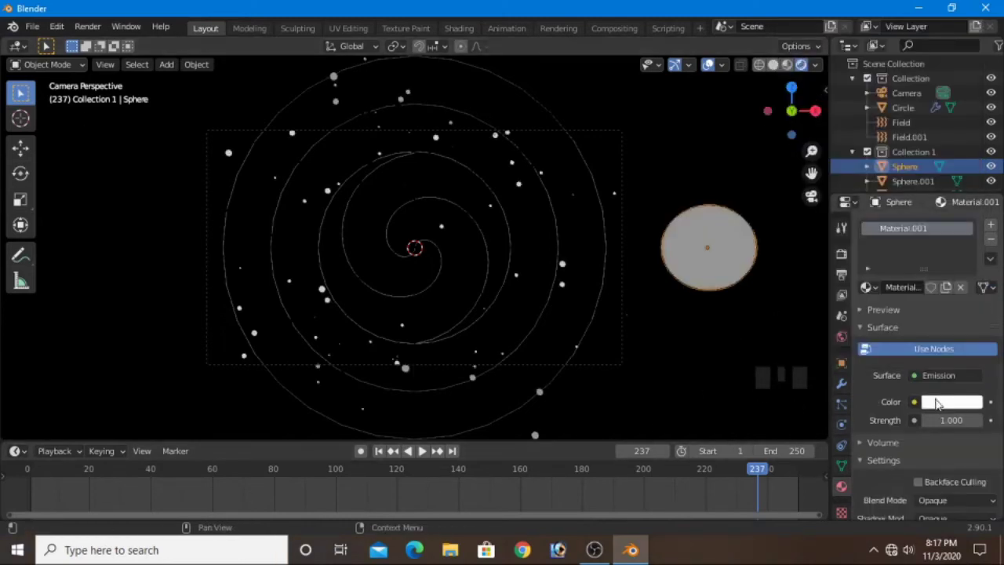
{"action": "left_click", "coordinate": [945, 404]}
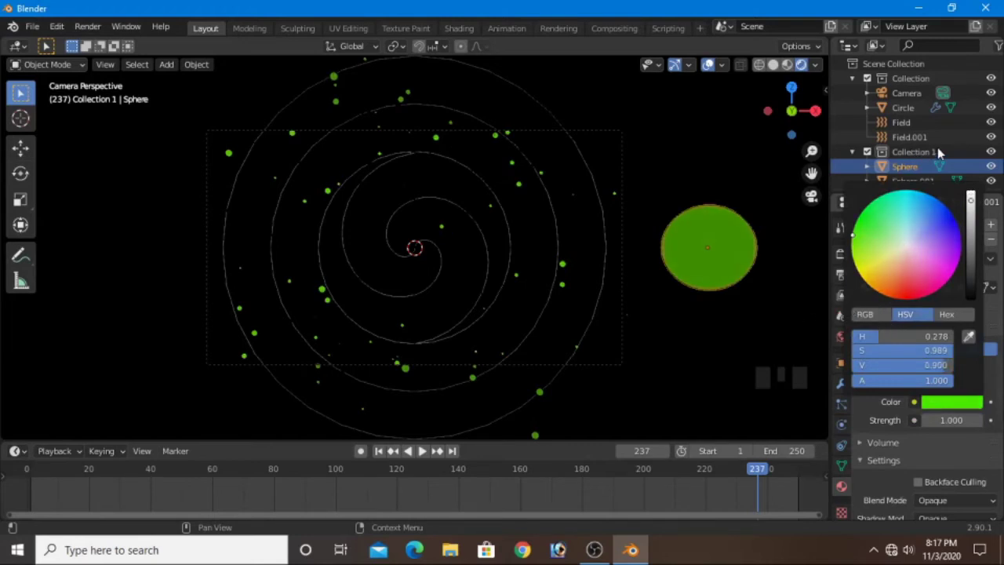
{"action": "left_click_drag", "start_coordinate": [796, 285], "coordinate": [870, 192]}
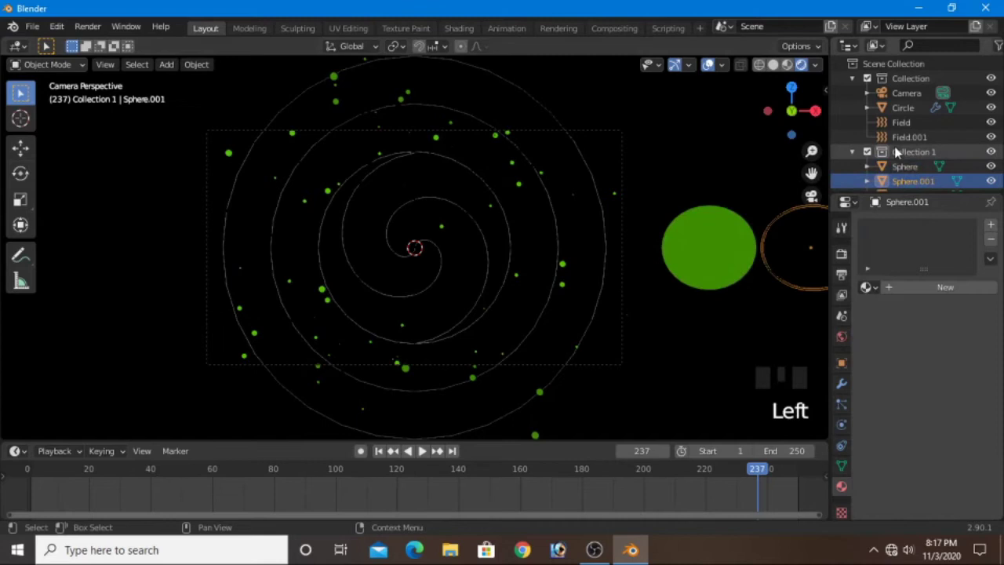
{"action": "scroll", "scroll_direction": "down", "scroll_amount": 3}
{"action": "left_click", "coordinate": [909, 161]}
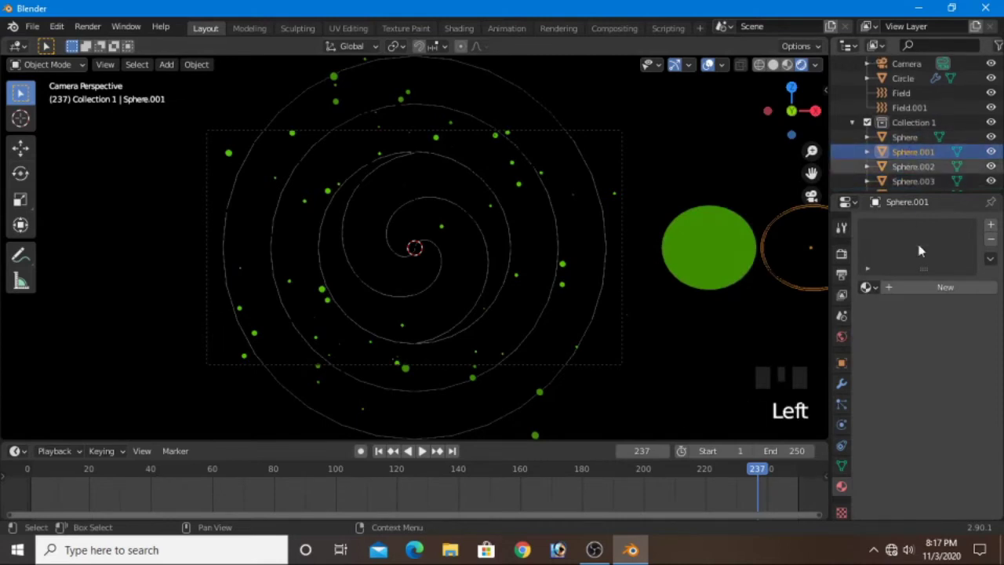
Step: Set Sphere.001's material to blue and Sphere.002's to red, then move to Sphere.003
{"action": "left_click_drag", "start_coordinate": [943, 291], "coordinate": [968, 409]}
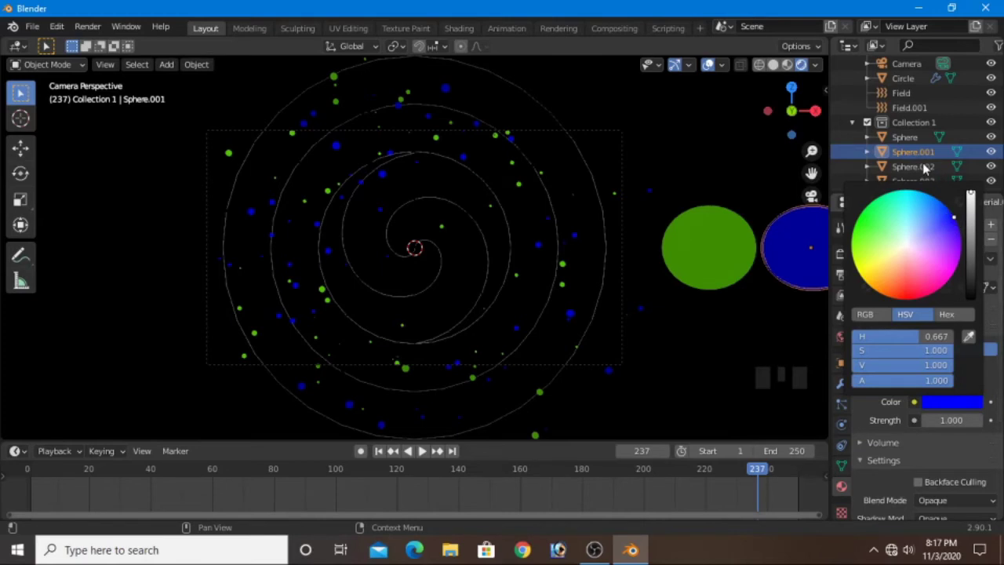
{"action": "left_click", "coordinate": [926, 169]}
{"action": "left_click_drag", "start_coordinate": [953, 291], "coordinate": [953, 406]}
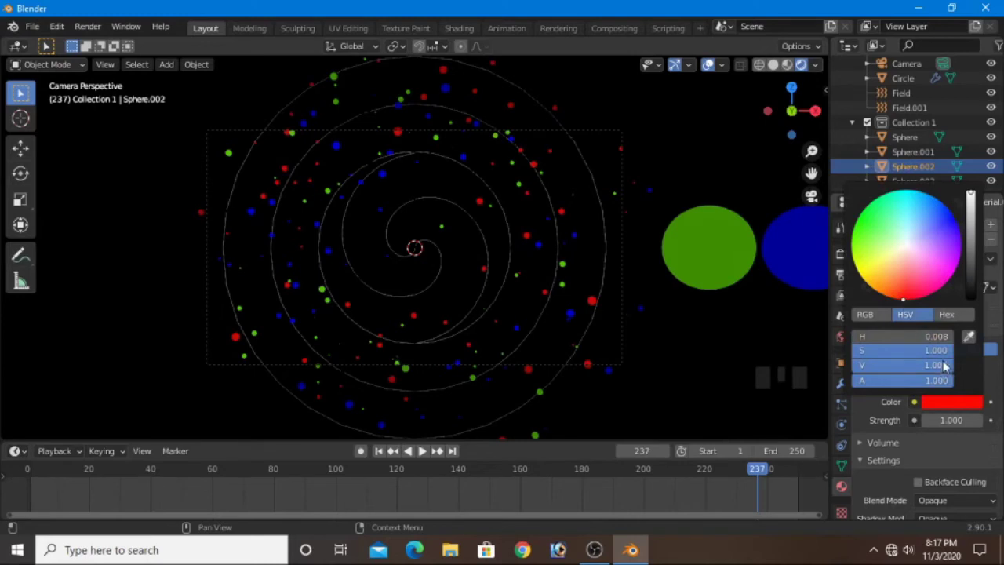
{"action": "scroll", "scroll_direction": "down", "scroll_amount": 3}
{"action": "left_click", "coordinate": [921, 171]}
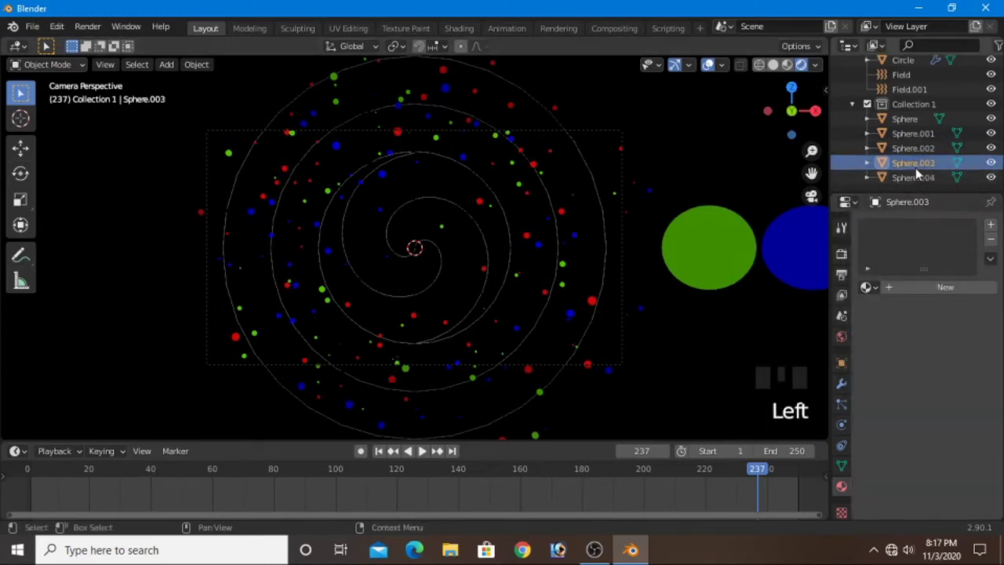
Step: Set Sphere.003's material to cyan and Sphere.004's to magenta
{"action": "left_click_drag", "start_coordinate": [957, 293], "coordinate": [966, 404]}
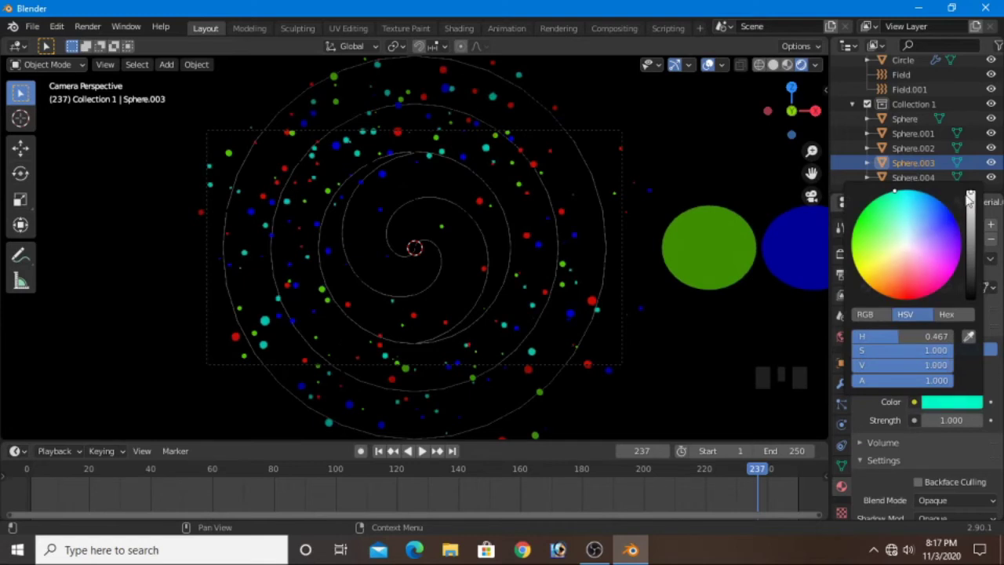
{"action": "left_click", "coordinate": [931, 178]}
{"action": "left_click_drag", "start_coordinate": [943, 291], "coordinate": [950, 376]}
{"action": "left_click", "coordinate": [955, 401]}
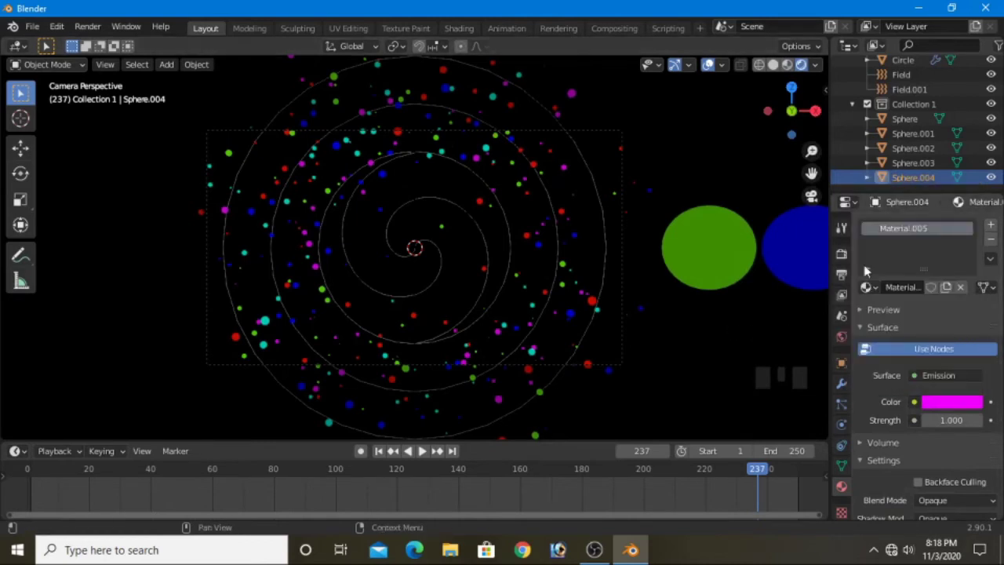
Step: Play the animation and orbit the view to watch the five-colour swirl
{"action": "scroll", "scroll_direction": "down", "scroll_amount": 3}
{"action": "scroll", "scroll_direction": "down", "scroll_amount": 3}
{"action": "left_click_drag", "start_coordinate": [724, 344], "coordinate": [576, 461]}
{"action": "left_click_drag", "start_coordinate": [380, 456], "coordinate": [539, 396]}
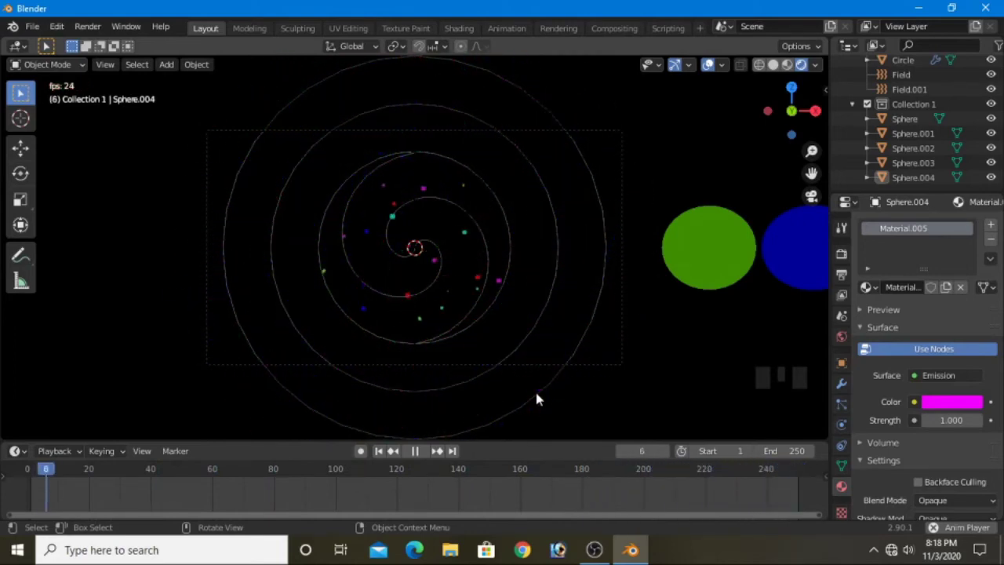
Step: Review render settings at 1920×1080, 100%, and go to the Output properties for the file path
{"action": "left_click", "coordinate": [844, 254]}
{"action": "scroll", "scroll_direction": "down", "scroll_amount": 3}
{"action": "left_click_drag", "start_coordinate": [915, 516], "coordinate": [926, 502]}
{"action": "scroll", "scroll_direction": "down", "scroll_amount": 3}
{"action": "left_click_drag", "start_coordinate": [914, 514], "coordinate": [938, 469]}
{"action": "scroll", "scroll_direction": "down", "scroll_amount": 3}
{"action": "left_click_drag", "start_coordinate": [955, 436], "coordinate": [929, 383]}
{"action": "left_click", "coordinate": [853, 276]}
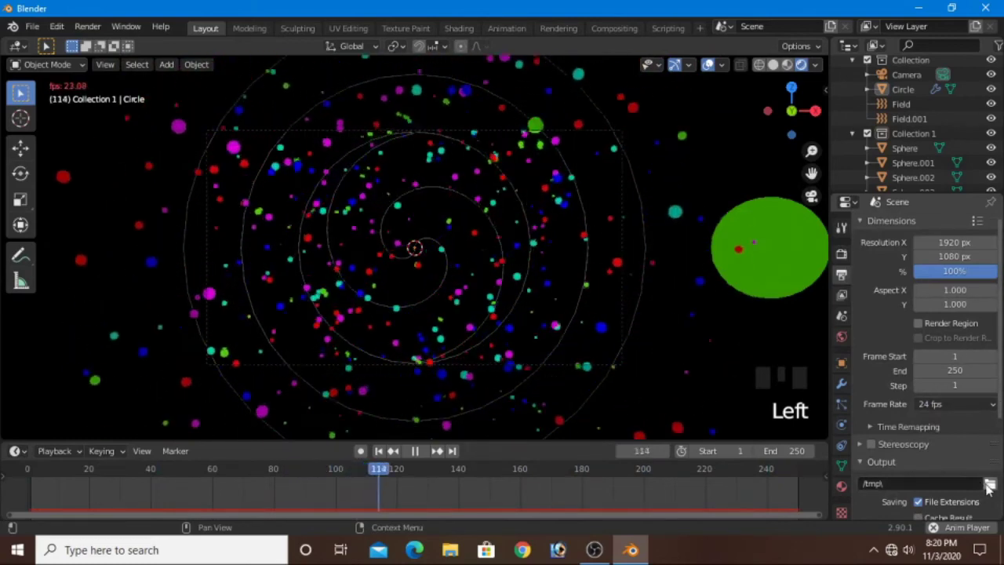
Step: Choose the Desktop folder and name the output file 'motion graphics video'
{"action": "left_click_drag", "start_coordinate": [988, 487], "coordinate": [210, 210]}
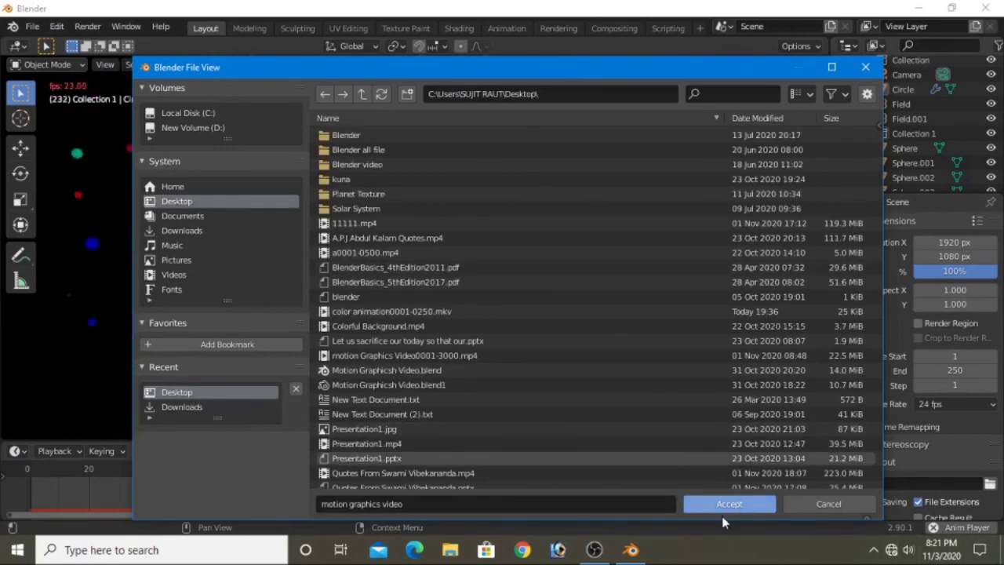